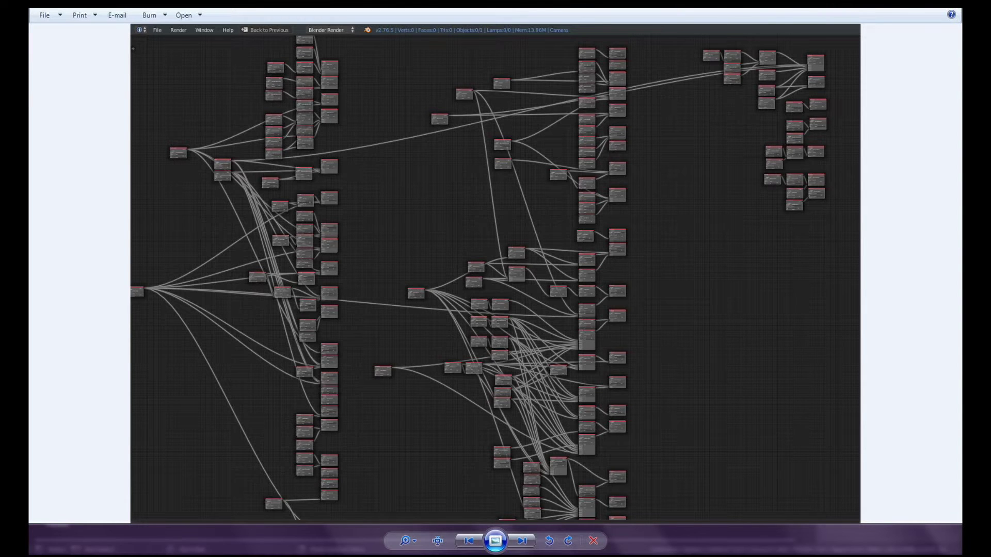
Scroll and pan through the node-tree screenshot before returning to Blender.
scroll(down, 3)
middle_click(589, 201)
scroll(down, 3)
middle_click(479, 215)
scroll(down, 3)
middle_click(494, 193)
middle_click(511, 192)
Orbit around the monkey head and select Suzanne.002 to show its Marble material nodes.
scroll(up, 3)
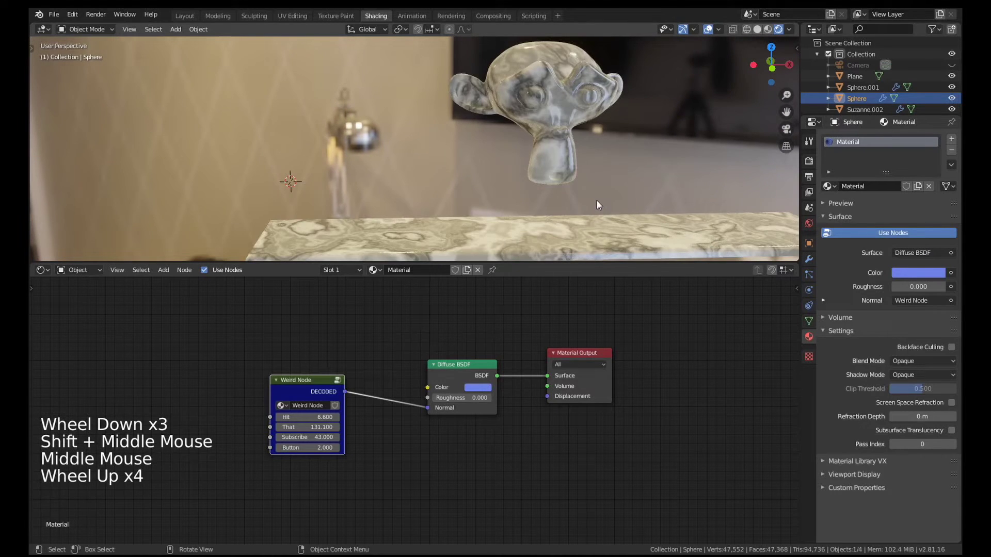
middle_click(548, 190)
middle_click(547, 188)
scroll(down, 3)
middle_click(524, 192)
scroll(up, 3)
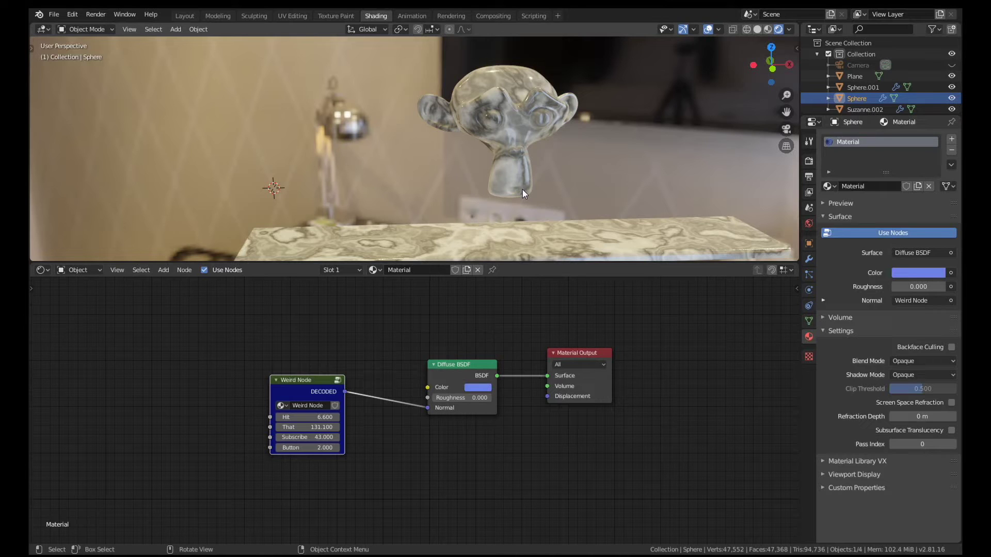
click(519, 149)
Try pattern values on the Marble node and revert the accidental Fractal change to 11.1.
middle_click(440, 375)
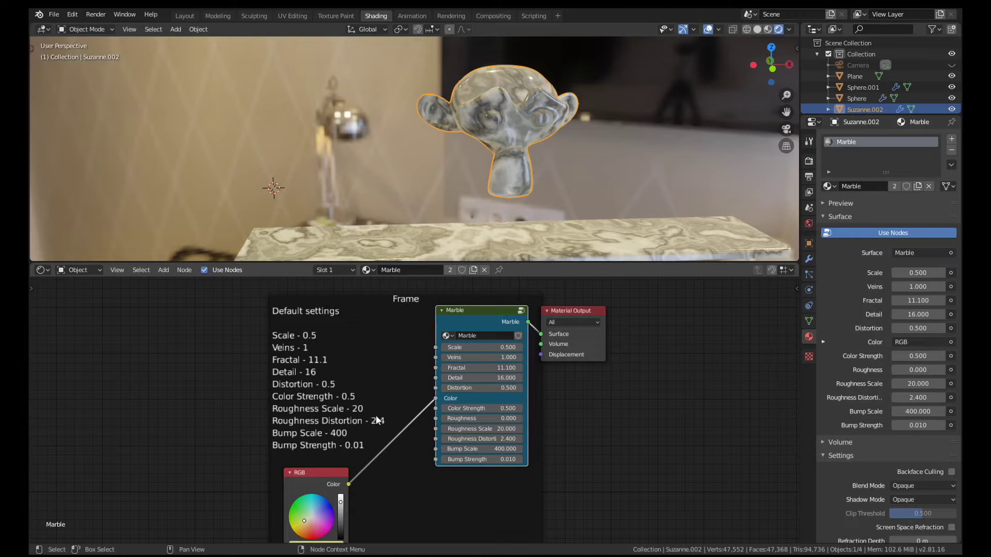
scroll(up, 3)
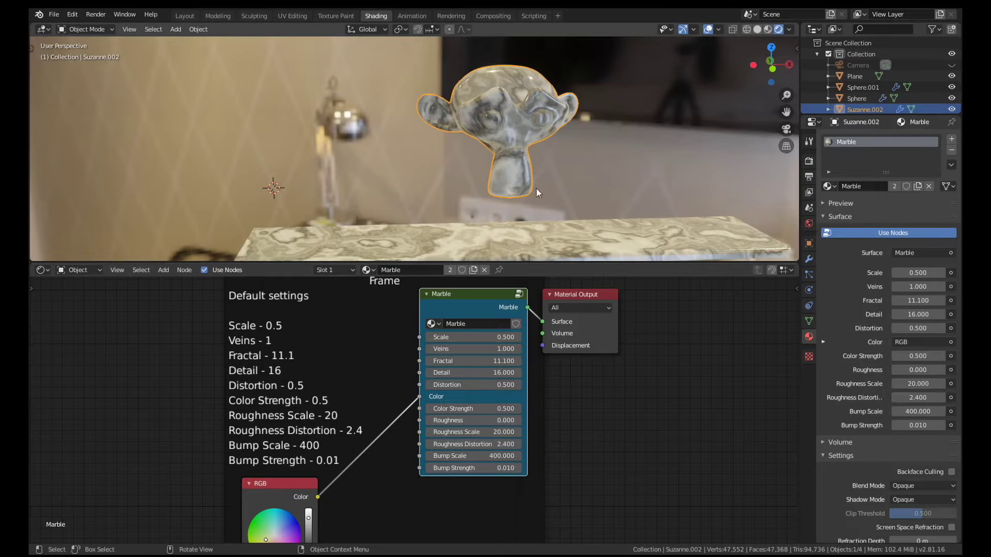
scroll(up, 3)
scroll(down, 3)
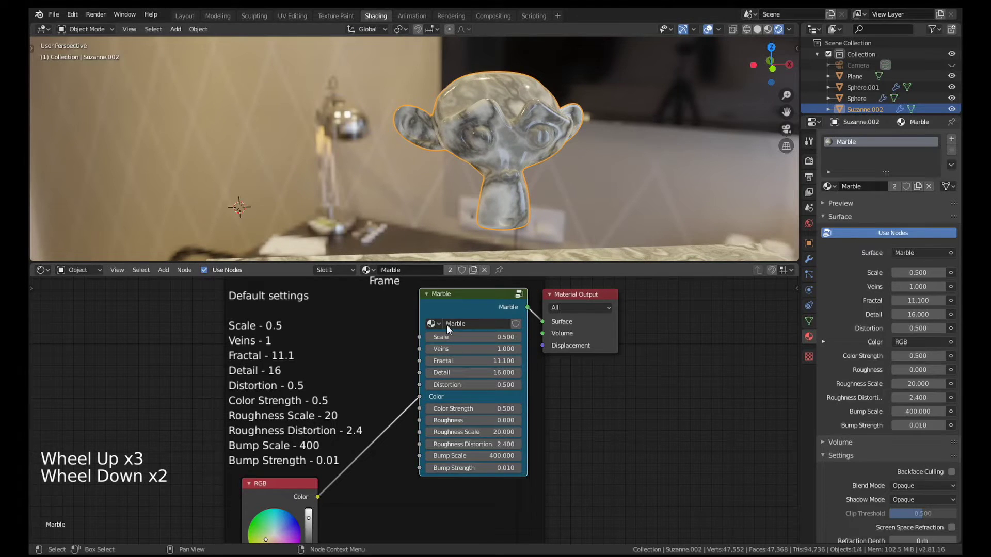
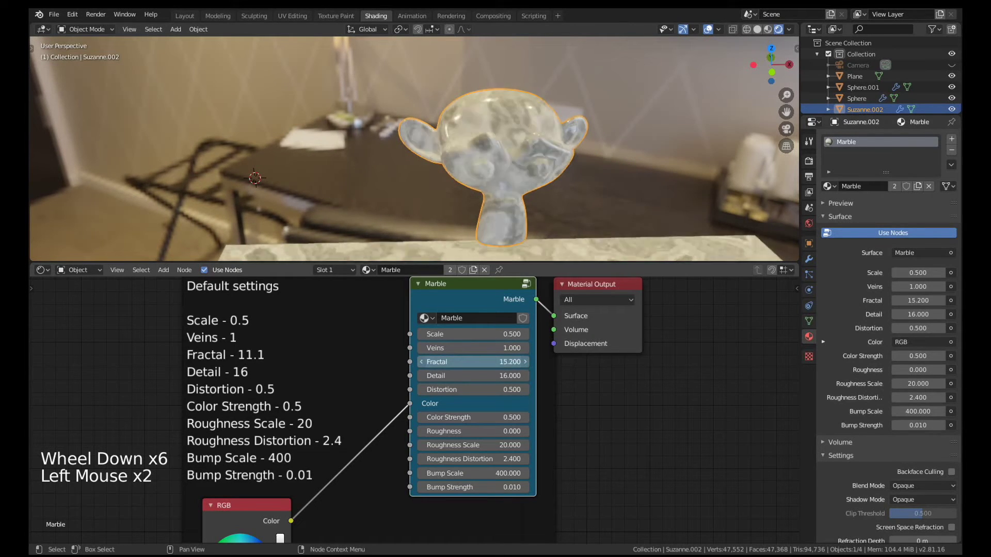
key(ctrl+z)
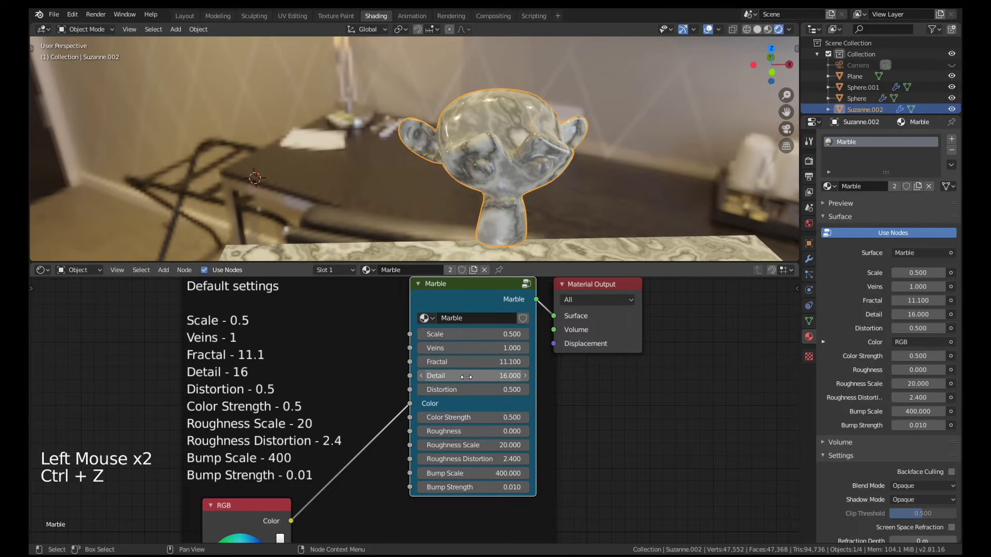
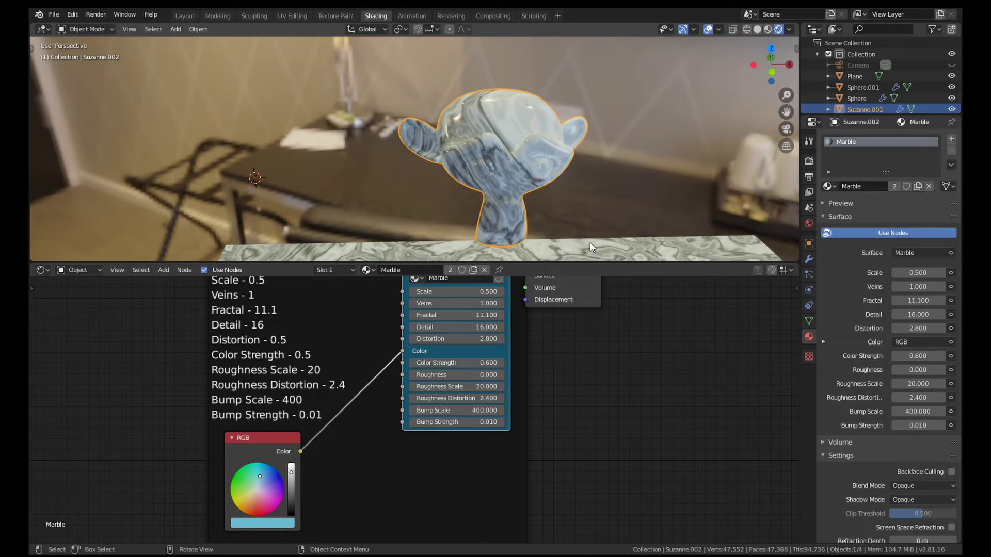
Enter the Marble group to inspect its inner noise-texture network, then exit to the material.
middle_click(576, 363)
scroll(down, 3)
click(497, 315)
key(Tab)
scroll(down, 3)
middle_click(503, 383)
scroll(down, 3)
scroll(up, 3)
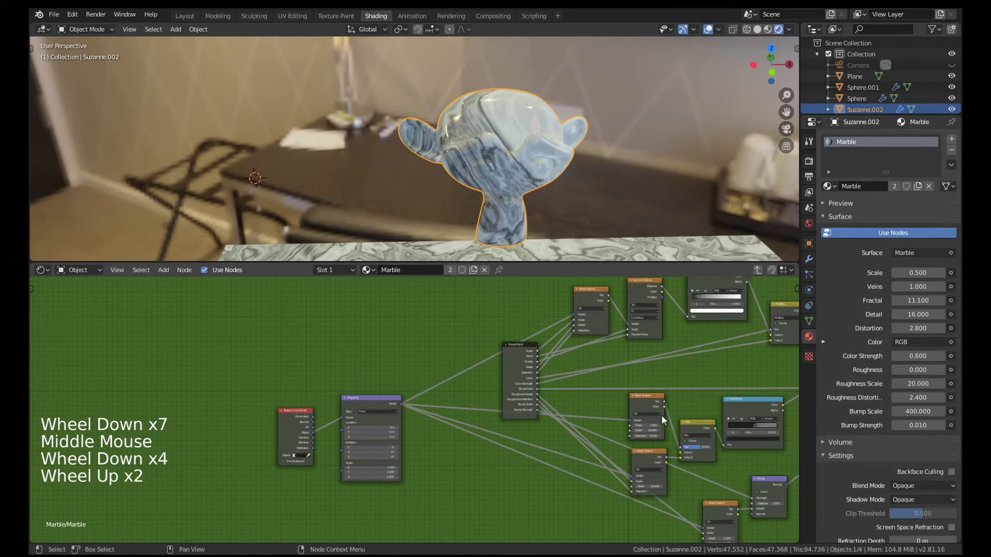
key(Tab)
Add a second Marble group node to the right of the original.
key(a)
scroll(up, 3)
scroll(up, 3)
middle_click(514, 400)
click(443, 333)
scroll(up, 3)
click(557, 421)
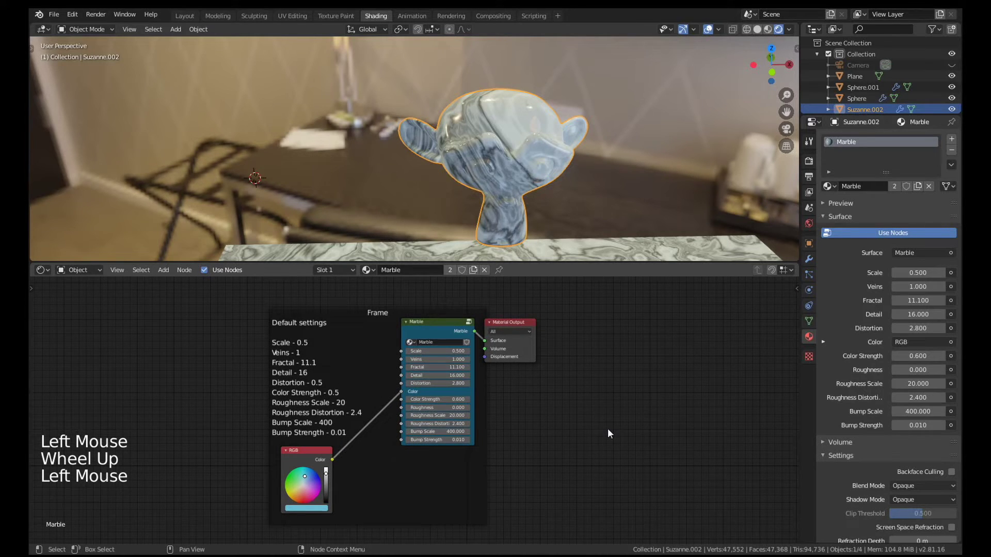
Select and delete the extra Marble group node, keeping the original.
key(shift+a)
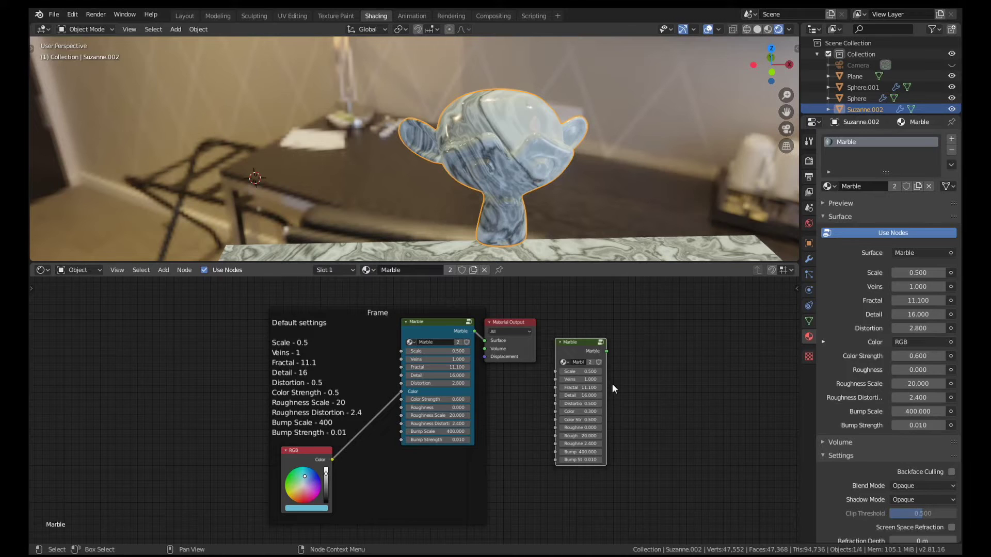
click(573, 350)
key(Delete)
click(418, 339)
Look inside the Marble group and add a Noise group node there.
key(Tab)
middle_click(396, 377)
scroll(down, 3)
click(461, 354)
key(shift+a)
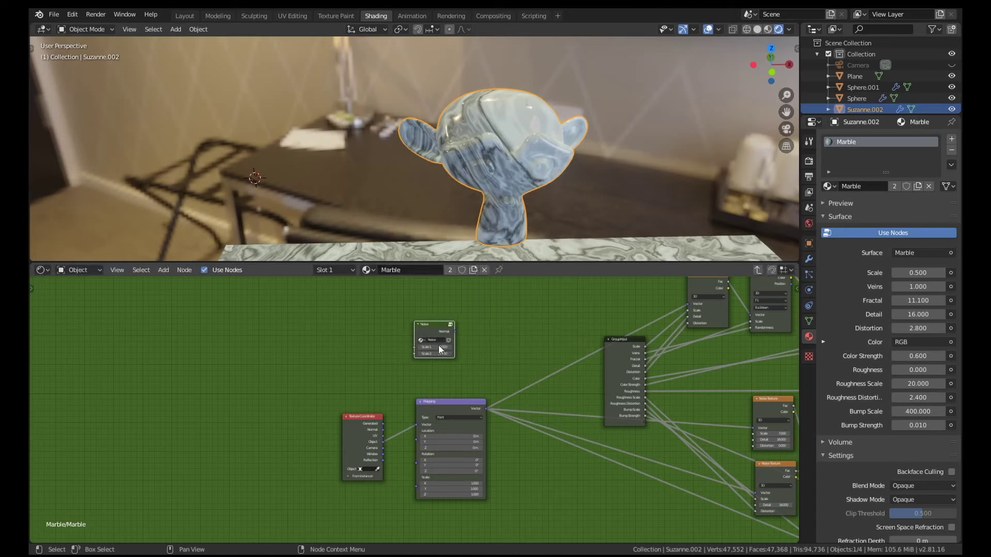
View the worn-room render with the old TV in Photo Viewer, then return to Blender.
click(437, 336)
key(Delete)
key(Tab)
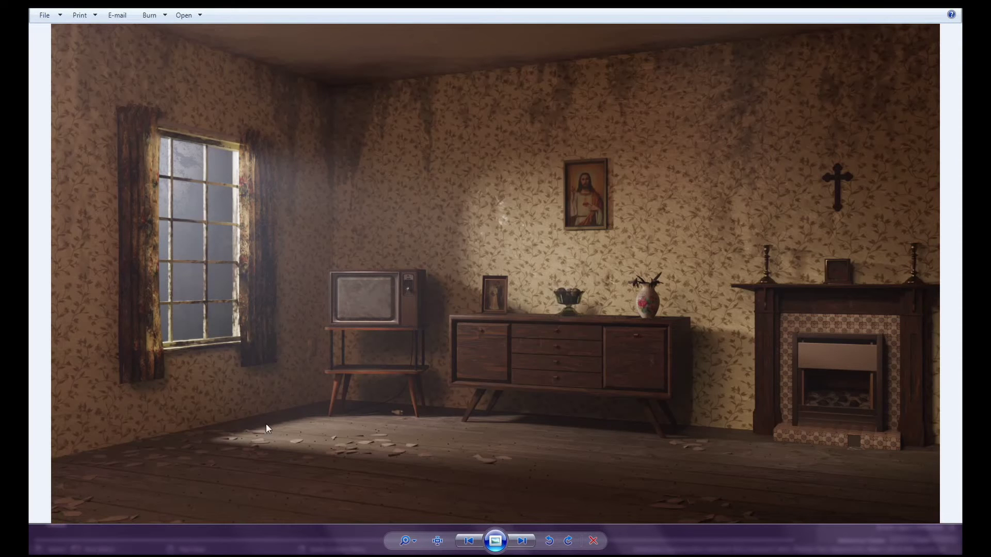
scroll(down, 3)
scroll(down, 3)
scroll(up, 3)
key(a)
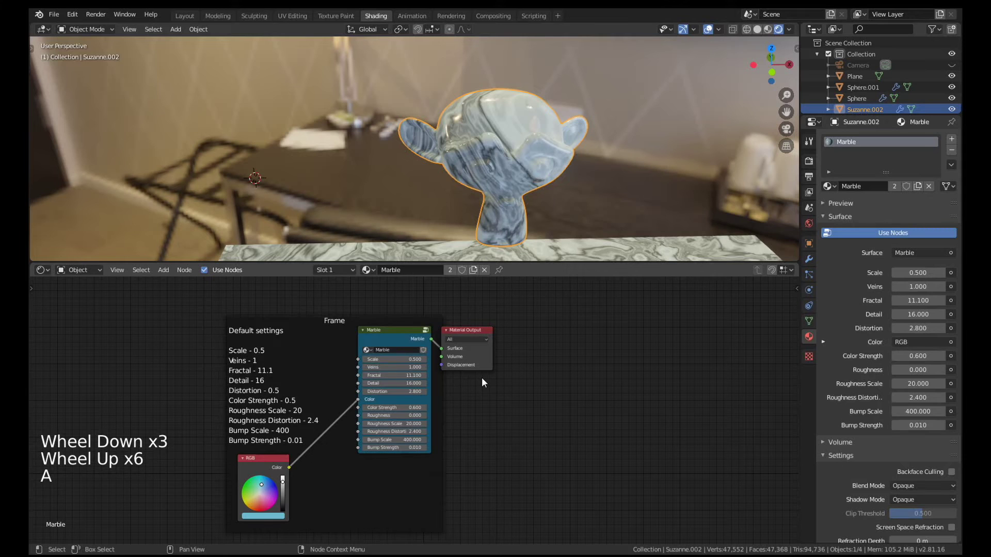
click(401, 347)
scroll(up, 3)
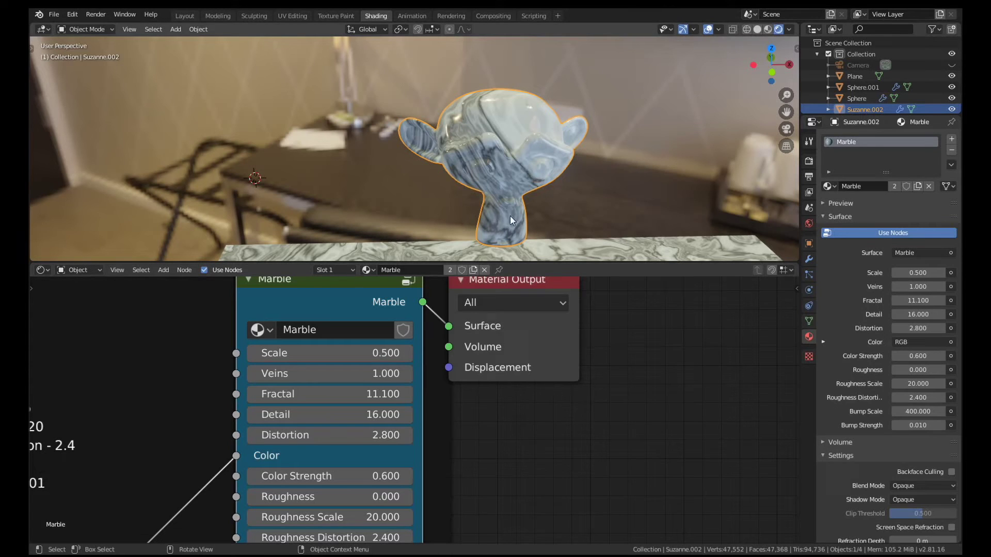
click(57, 15)
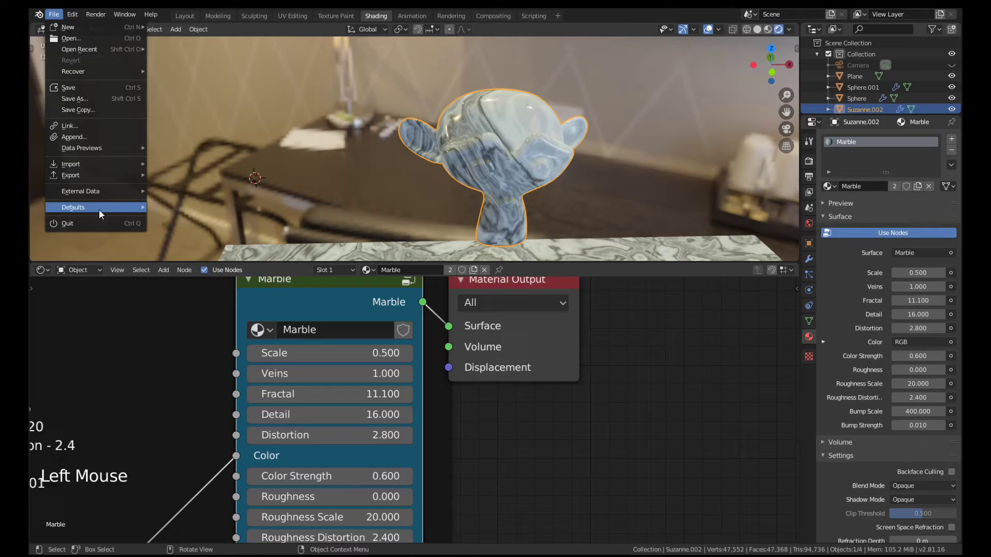
click(380, 195)
scroll(down, 3)
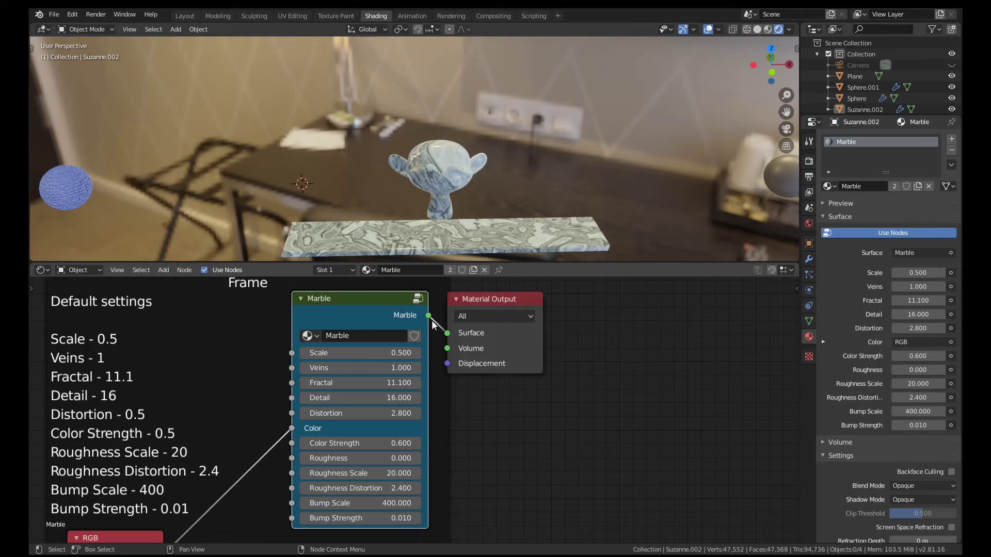
Orbit the scene to locate the dark grey sphere among the monkey, plane and spheres.
scroll(down, 3)
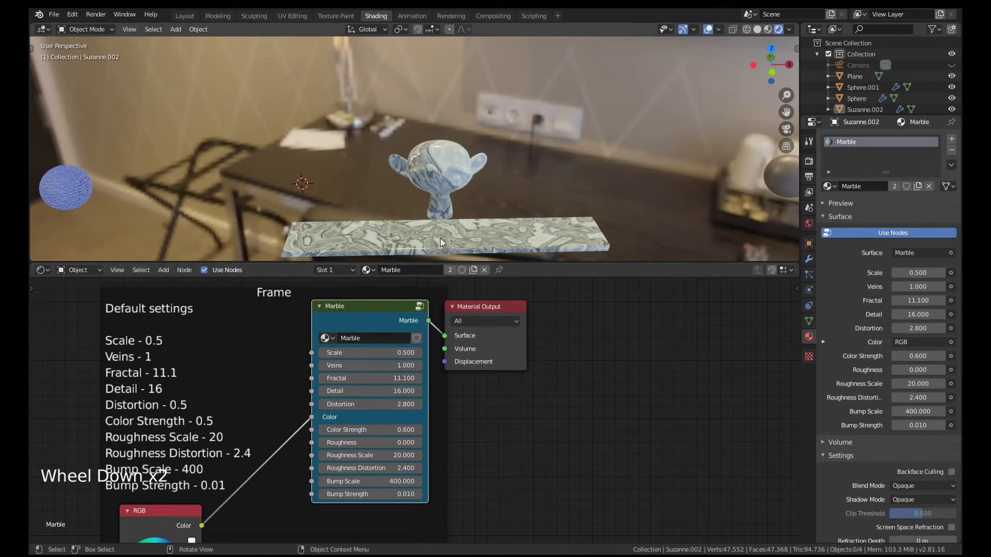
middle_click(433, 212)
middle_click(443, 181)
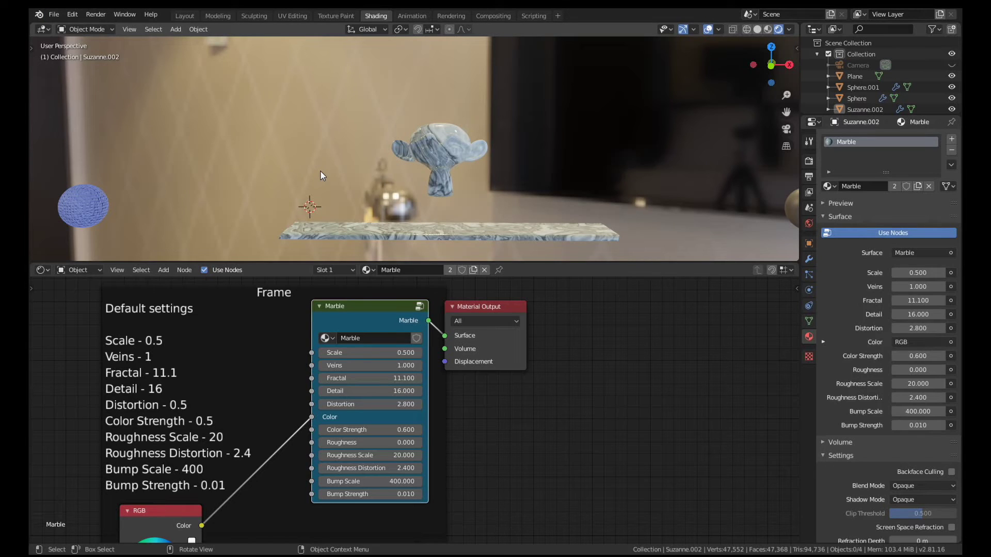
scroll(down, 3)
middle_click(437, 170)
scroll(down, 3)
middle_click(369, 177)
scroll(down, 3)
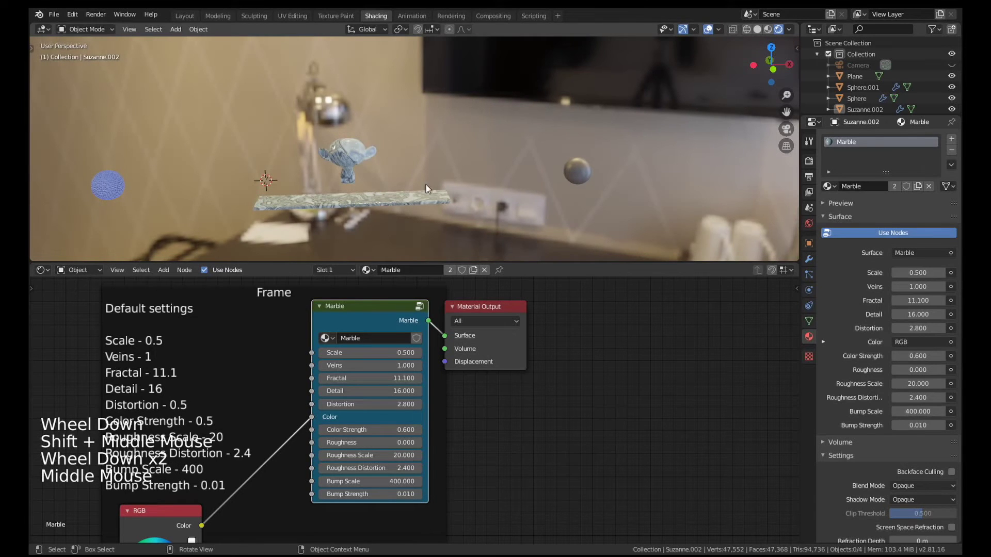
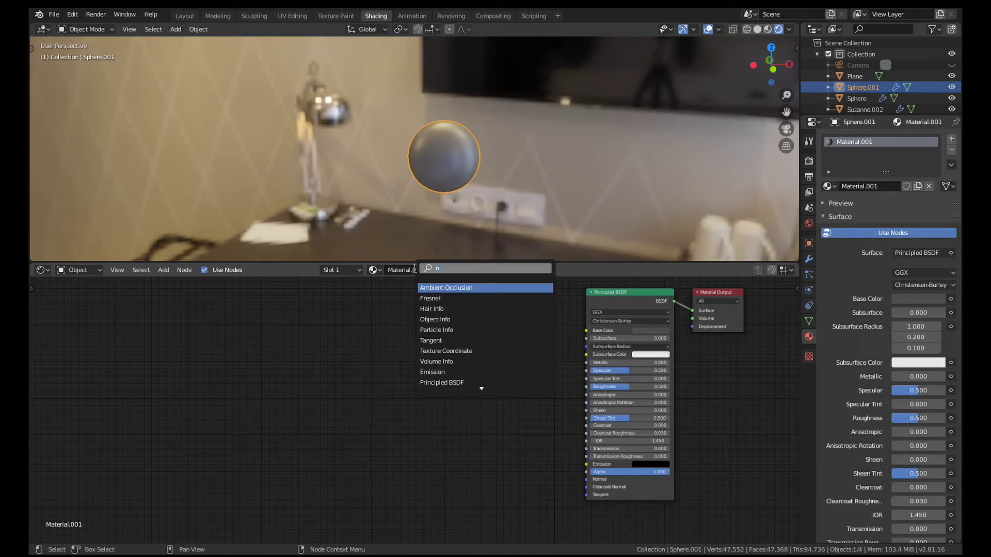
Add a Noise Texture and a Voronoi Texture node, placing Voronoi below Noise.
key(shift+a)
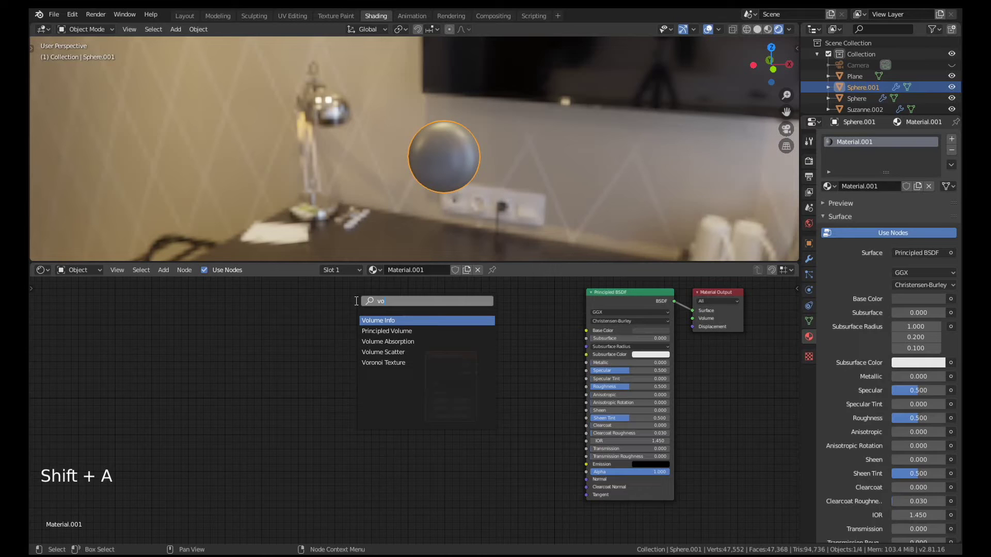
key(Down)
key(Down)
key(Down)
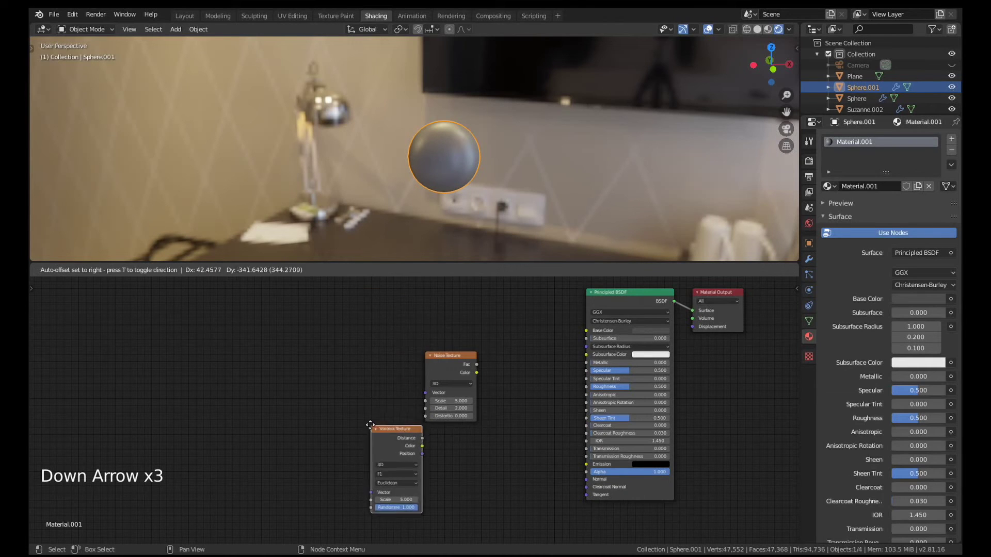
click(445, 367)
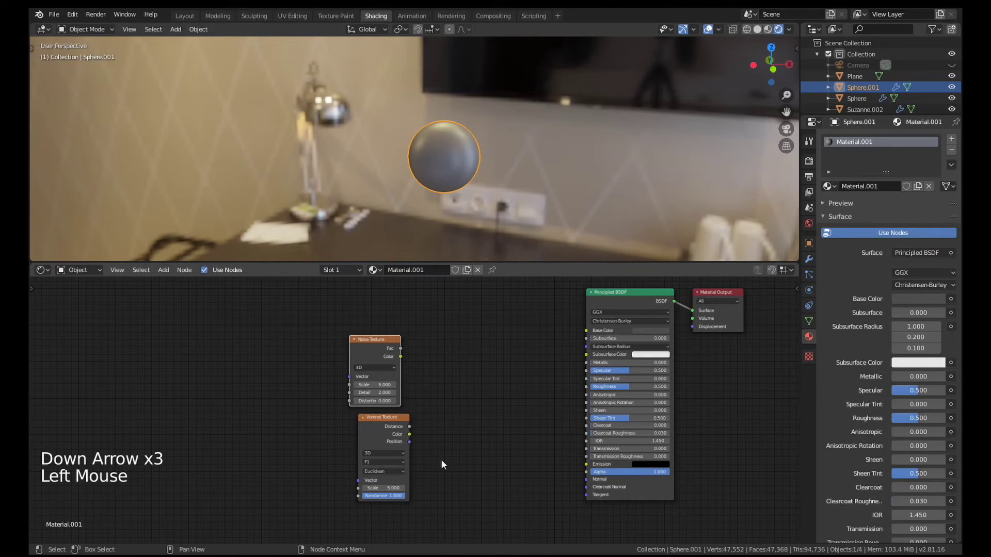
click(441, 455)
Multiply Fac and Distance, feed the result into a Bump height, and wire Bump Normal to the BSDF Normal.
key(ctrl+KP_Multiply)
click(490, 437)
key(shift+a)
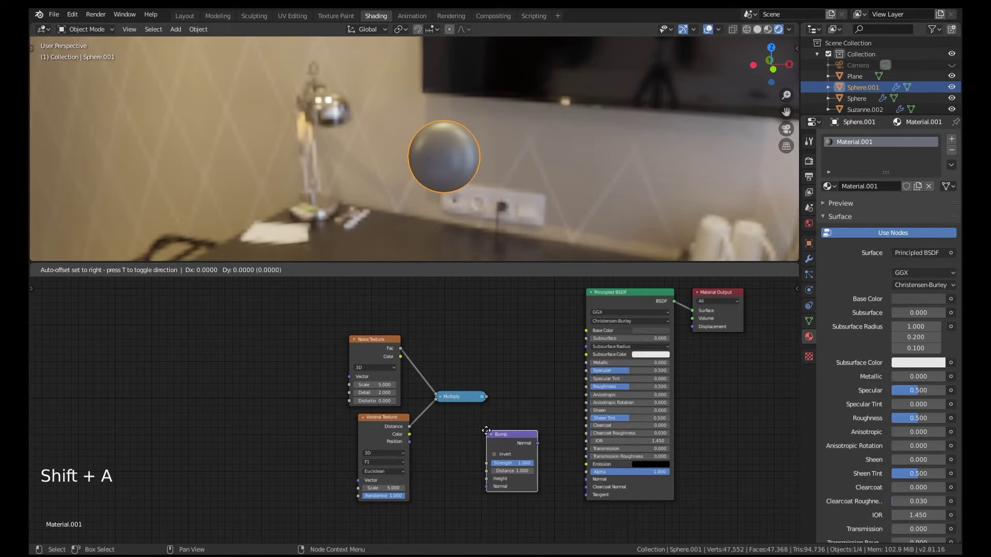
click(490, 404)
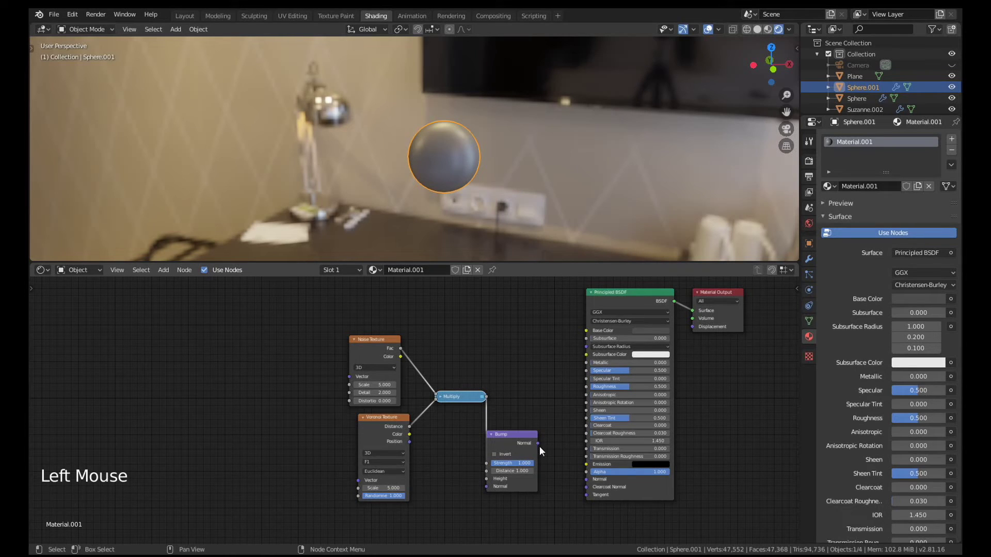
click(541, 452)
click(541, 453)
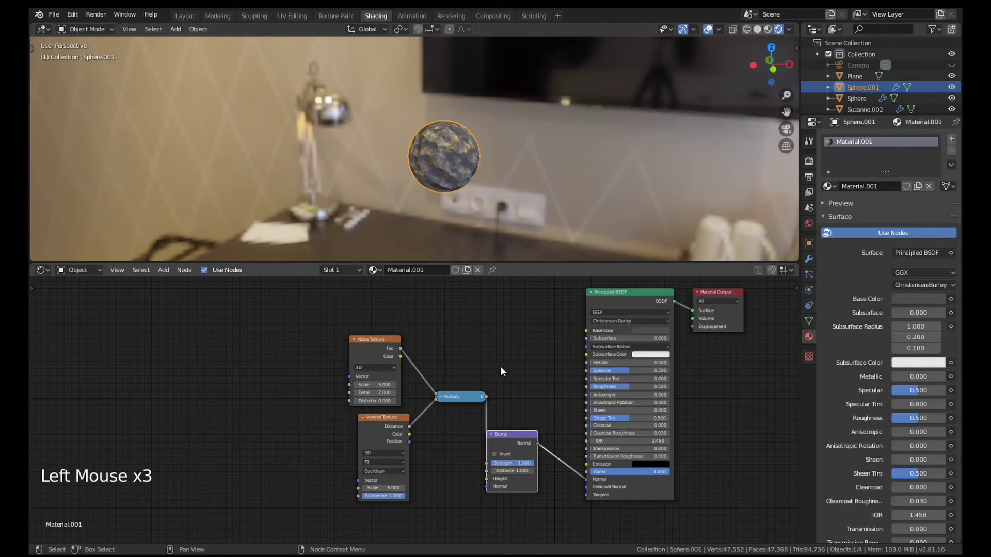
Group the Noise, Voronoi, Multiply and Bump nodes with Ctrl+G into Group 1 outputting Normal.
click(482, 377)
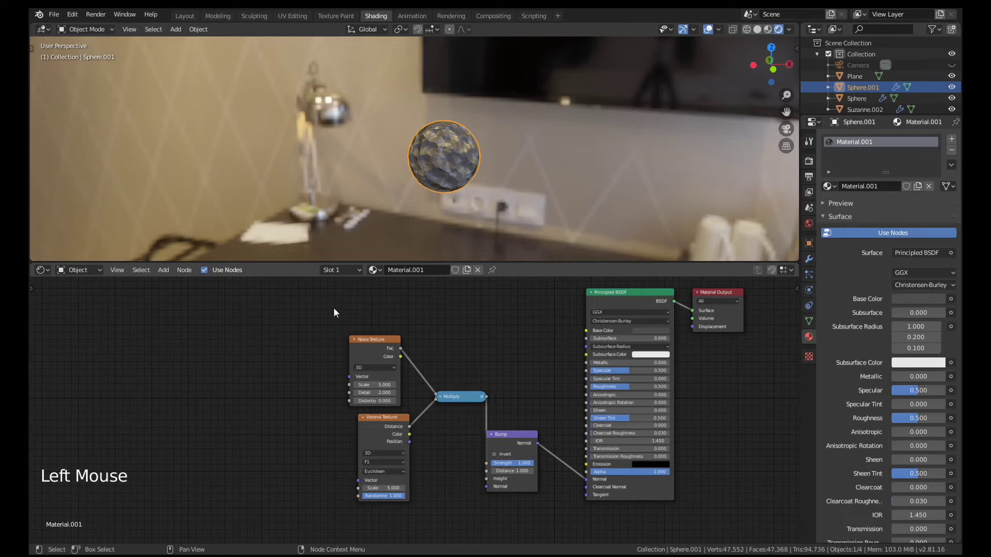
click(308, 309)
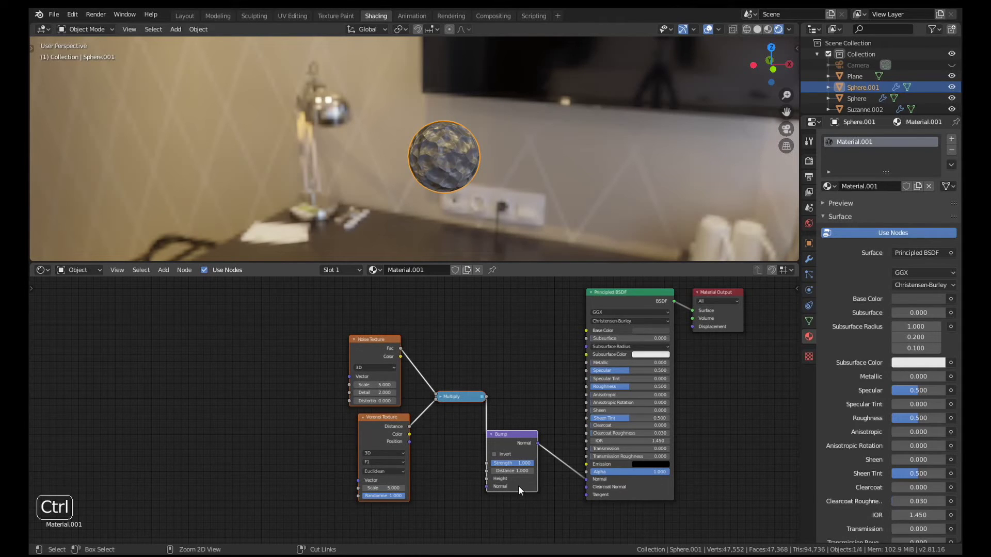
key(ctrl+g)
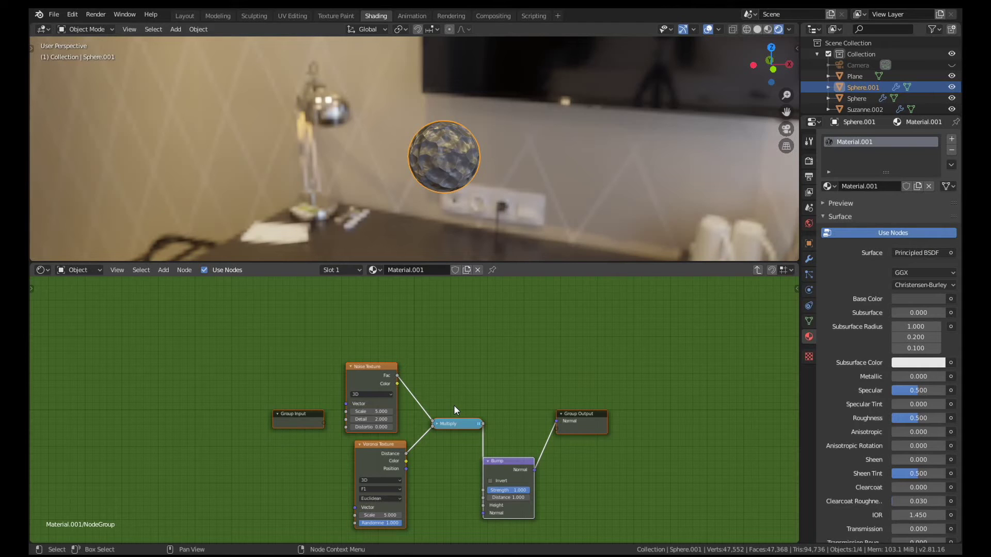
key(Tab)
scroll(up, 3)
click(445, 414)
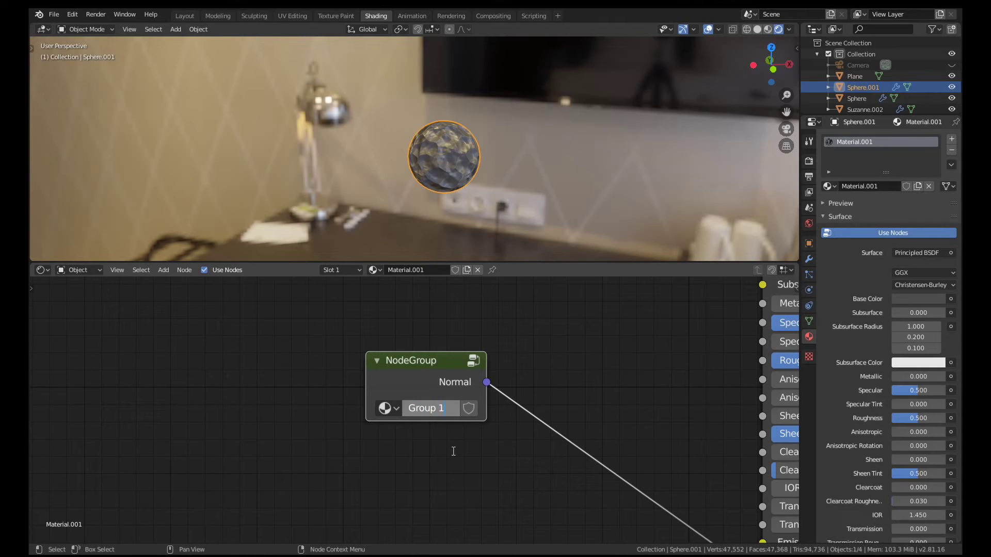
key(Tab)
scroll(down, 3)
scroll(down, 3)
middle_click(493, 395)
scroll(up, 3)
middle_click(461, 373)
click(266, 371)
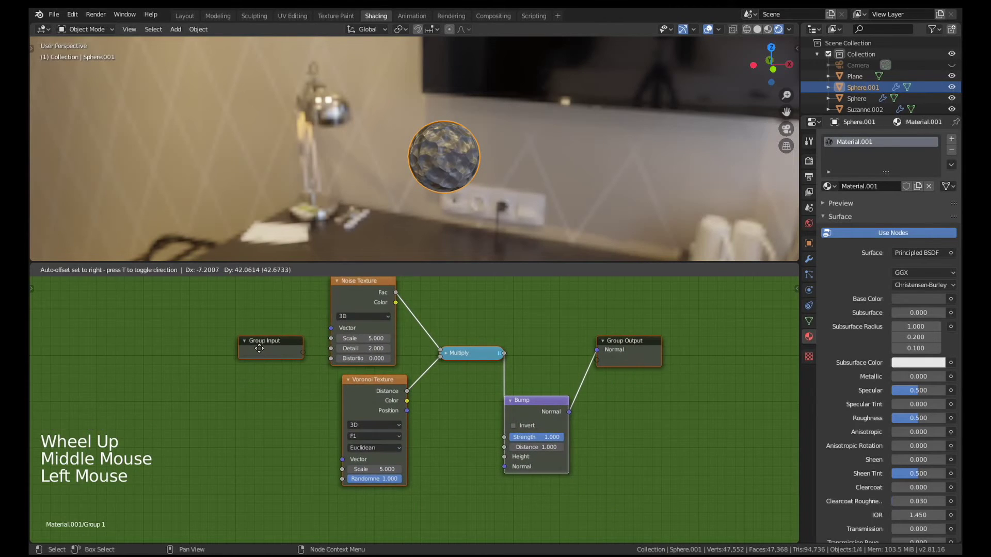
click(268, 361)
click(637, 346)
key(Tab)
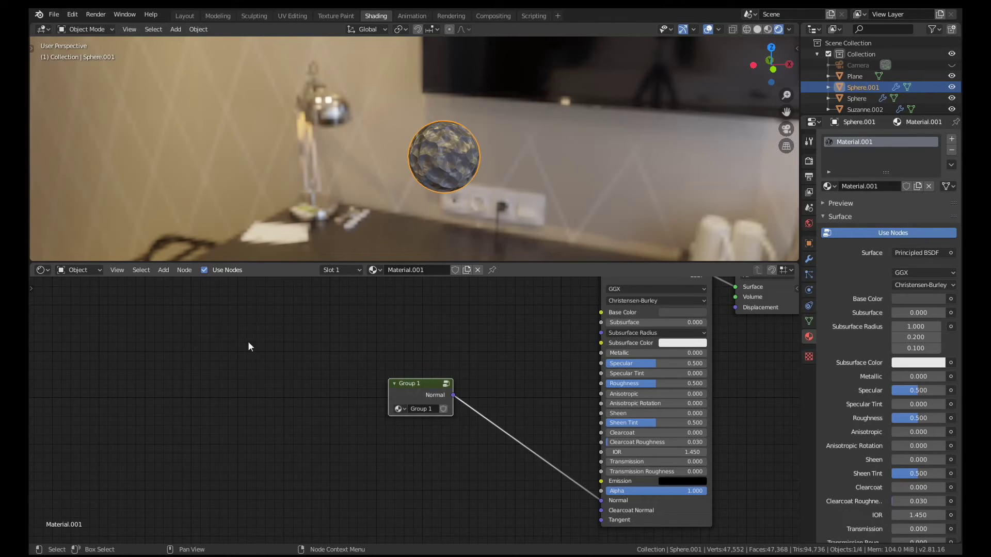
click(412, 388)
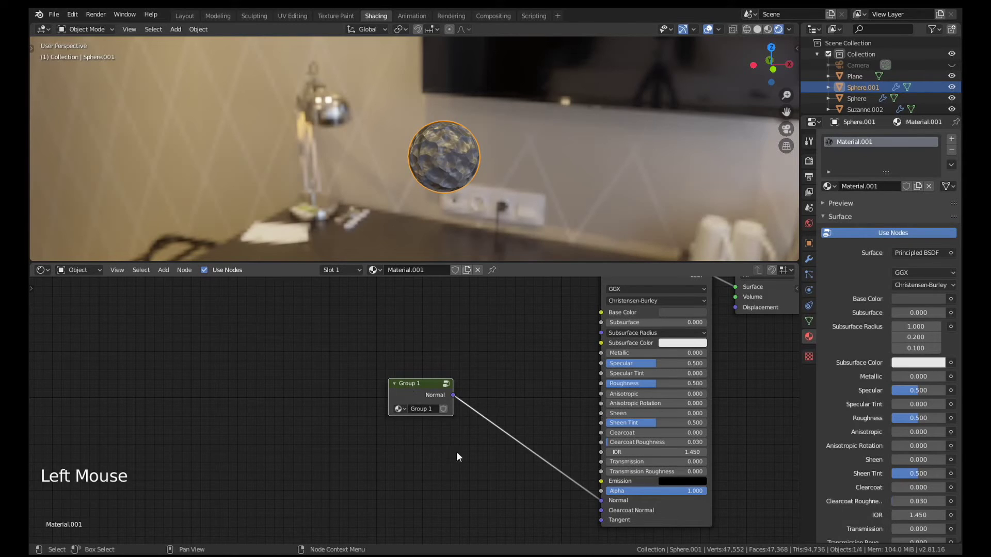
scroll(up, 3)
click(424, 389)
Inside the group, raise the Voronoi Texture Scale to 6.8.
key(Tab)
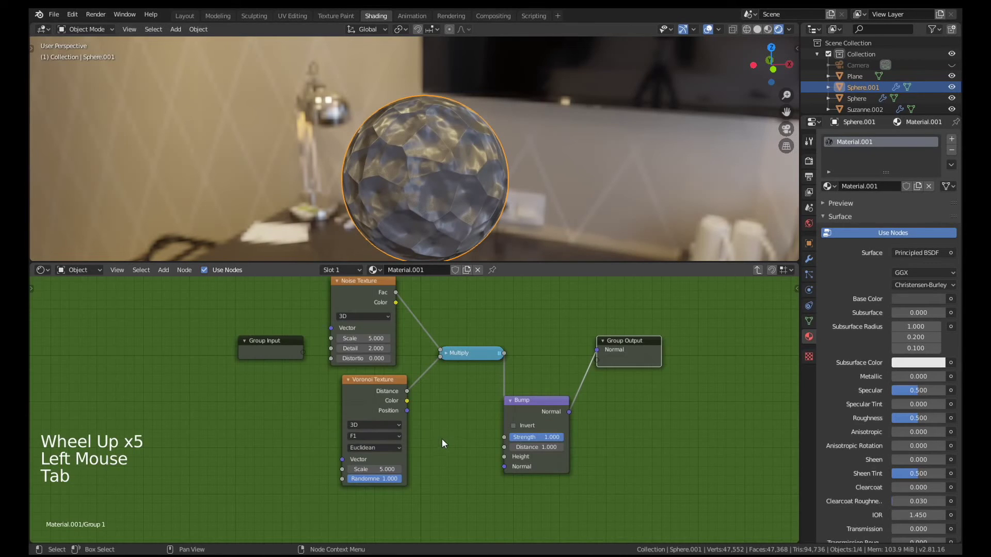
click(432, 419)
middle_click(451, 404)
scroll(down, 3)
scroll(up, 3)
click(554, 471)
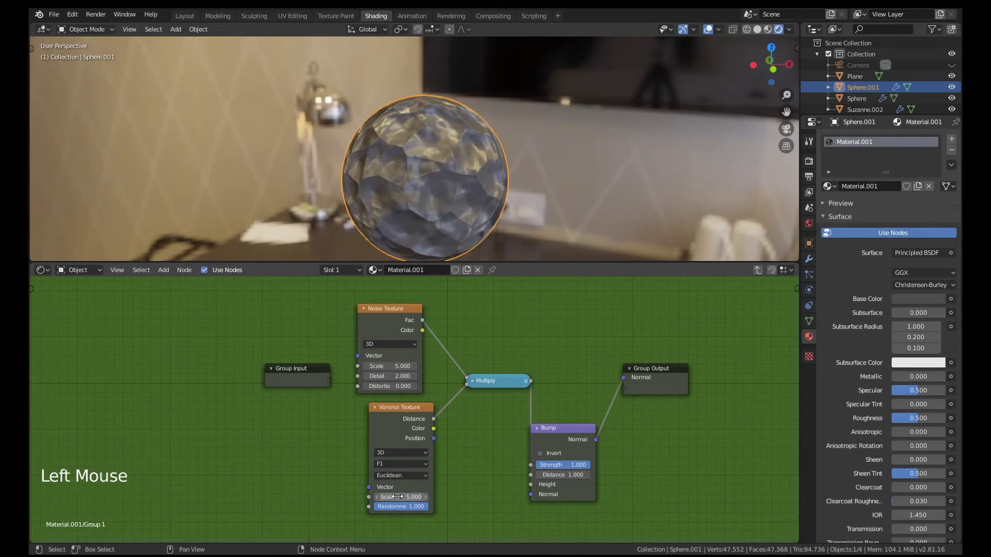
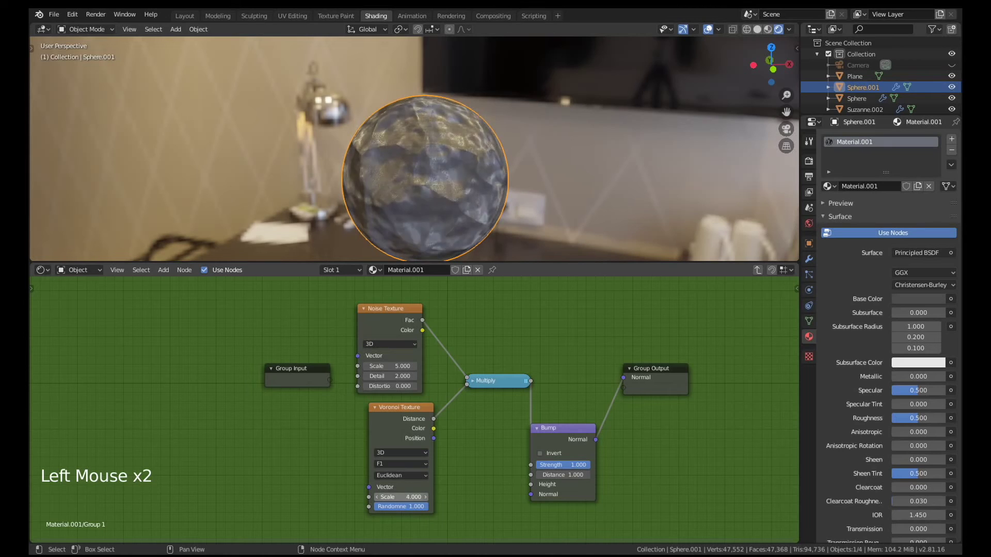
click(407, 511)
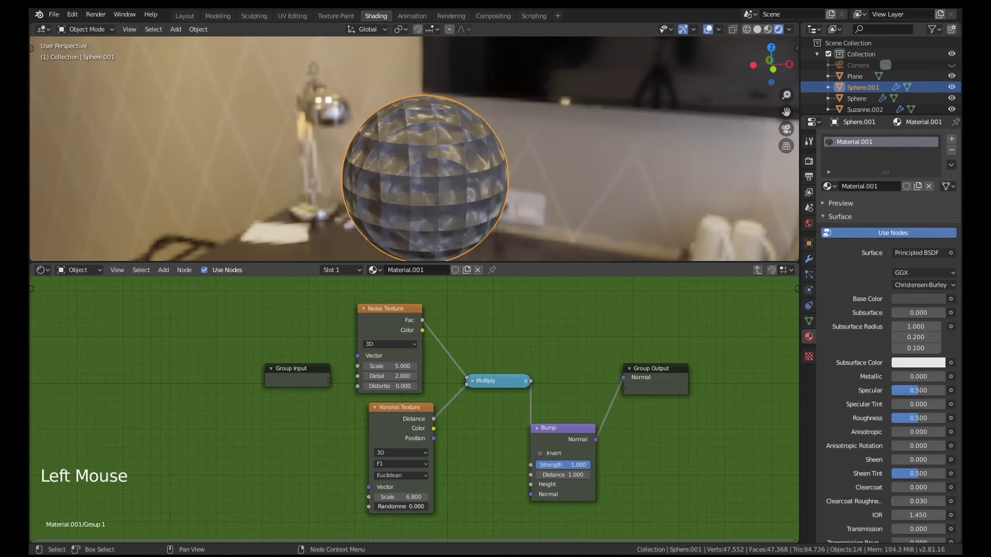
Check the sphere's facets and restore Voronoi Randomness to 1.0.
middle_click(468, 230)
scroll(up, 3)
middle_click(433, 186)
click(404, 513)
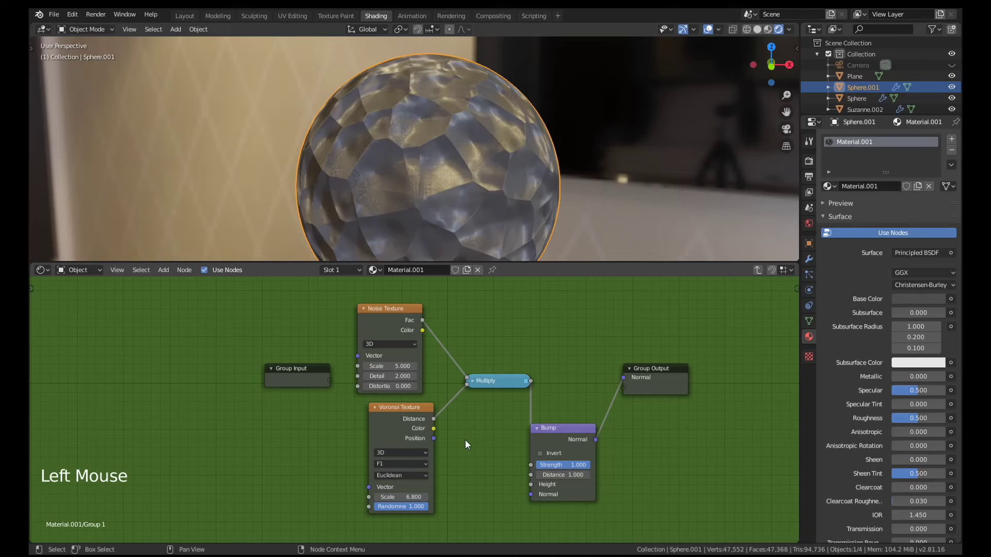
Add a group input in the Interface panel and rename it Square.
key(n)
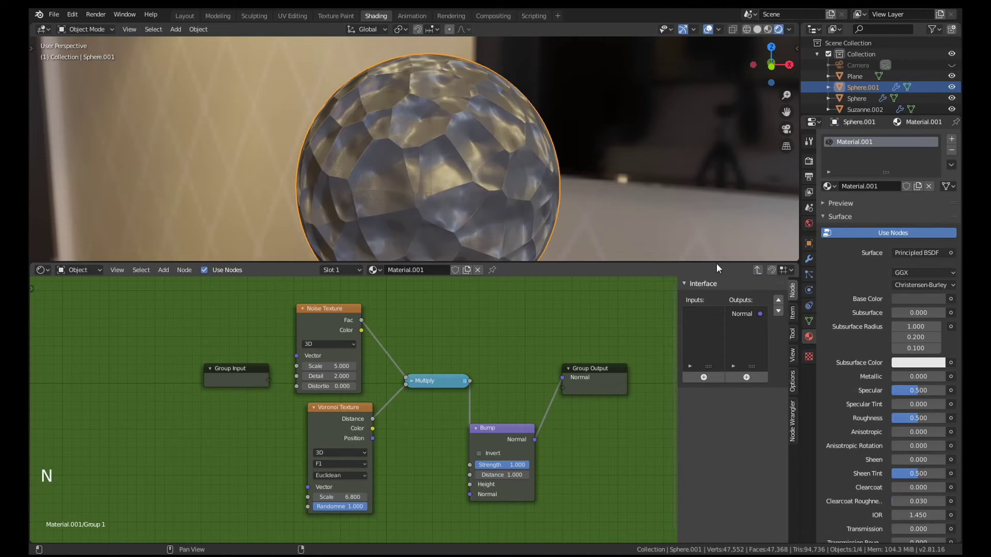
click(797, 296)
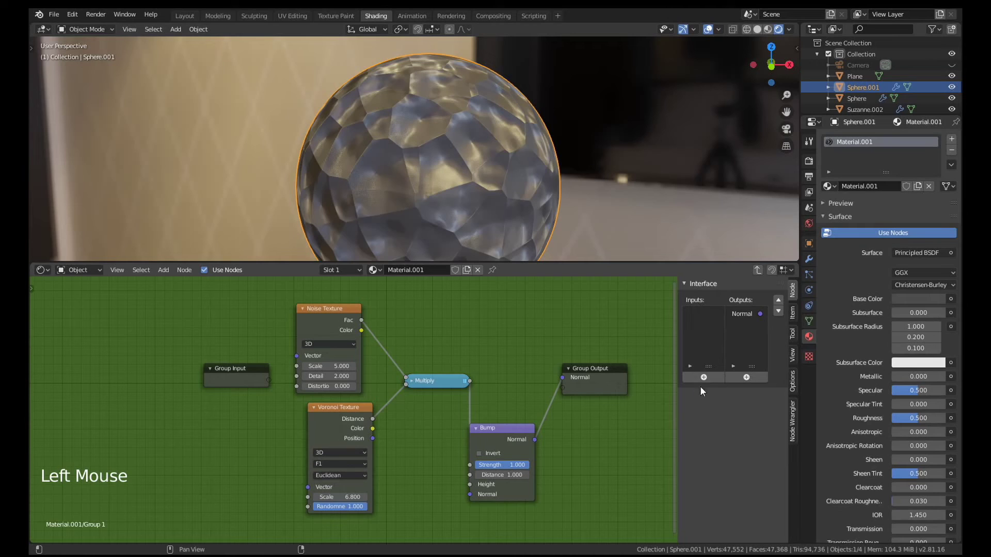
click(708, 377)
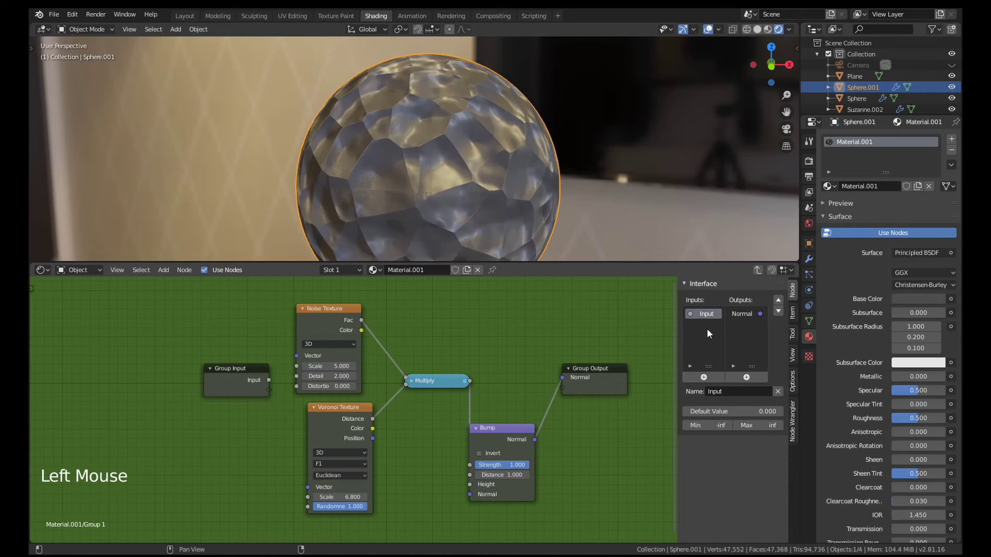
double_click(712, 320)
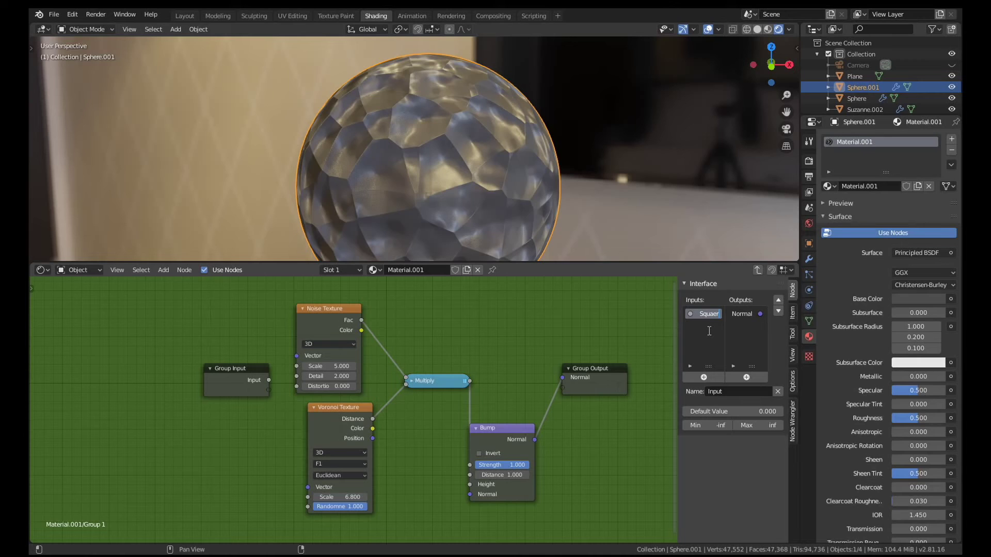
key(BackSpace)
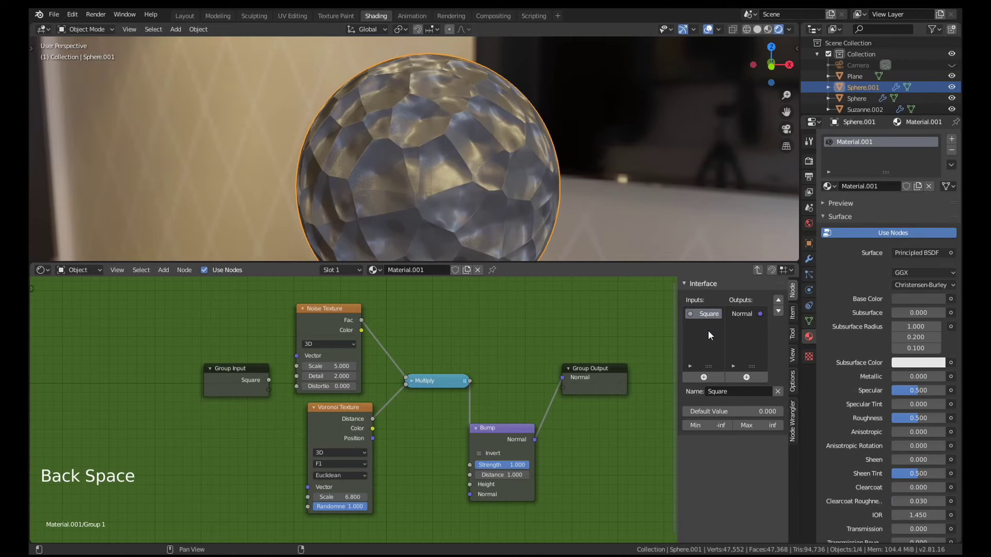
click(238, 389)
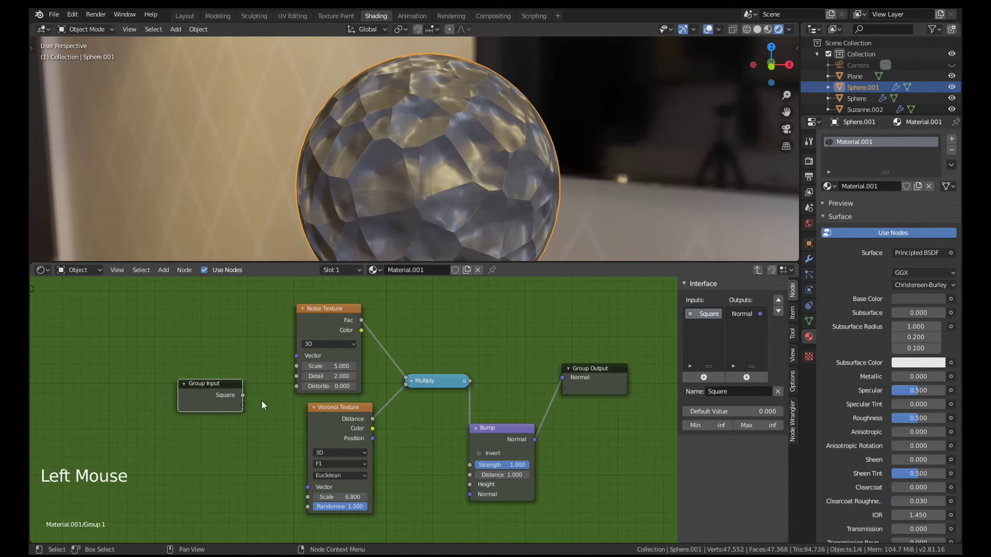
click(247, 400)
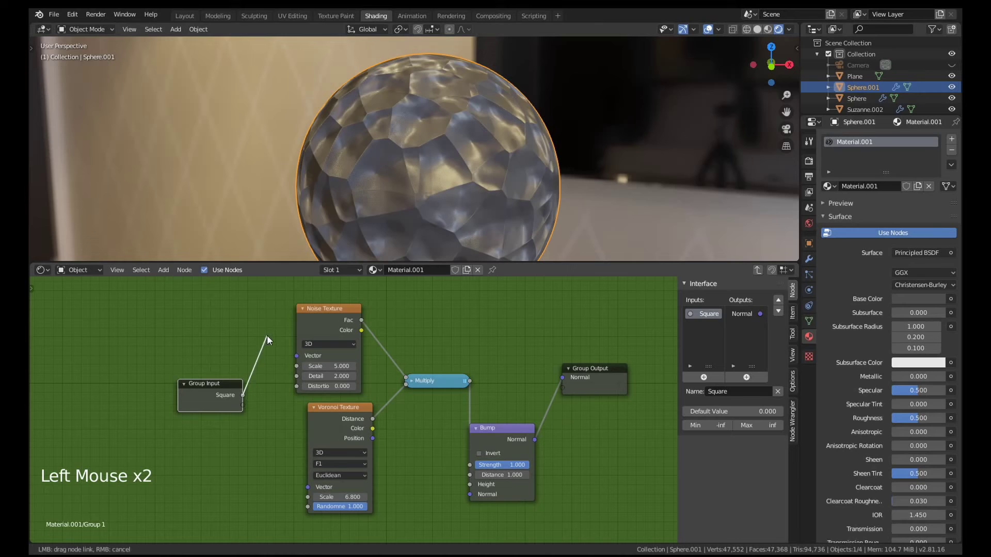
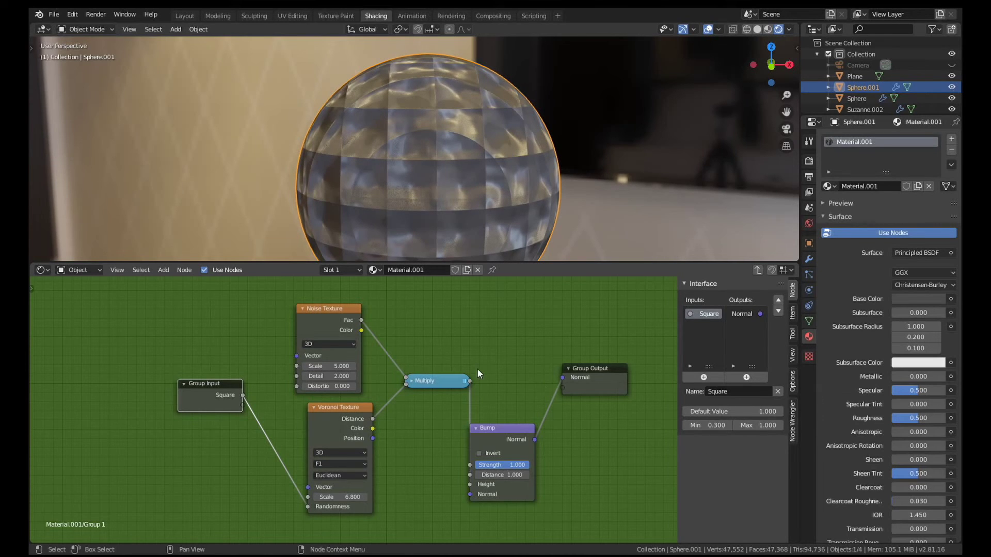
Leave the group and set Square to 1.000 on the Group 1 node.
key(Tab)
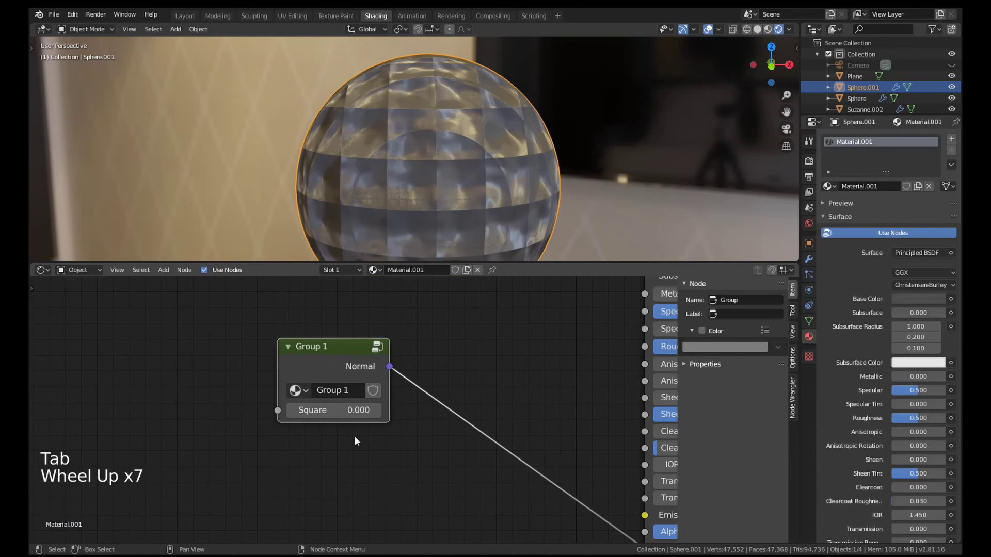
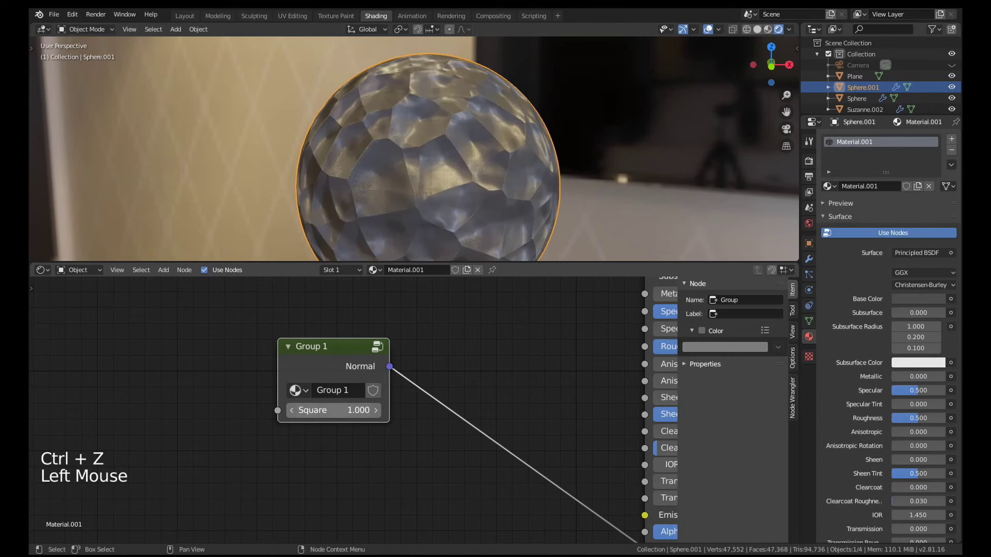
click(320, 347)
Add a second group input inside the group and rename it Scale.
key(Tab)
middle_click(429, 426)
scroll(down, 3)
click(710, 379)
click(715, 327)
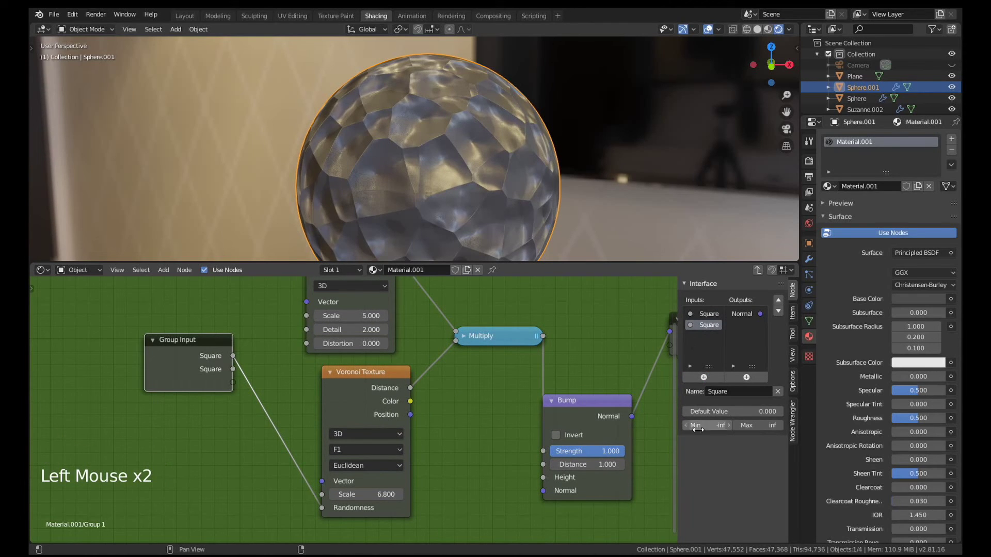
double_click(705, 338)
double_click(709, 330)
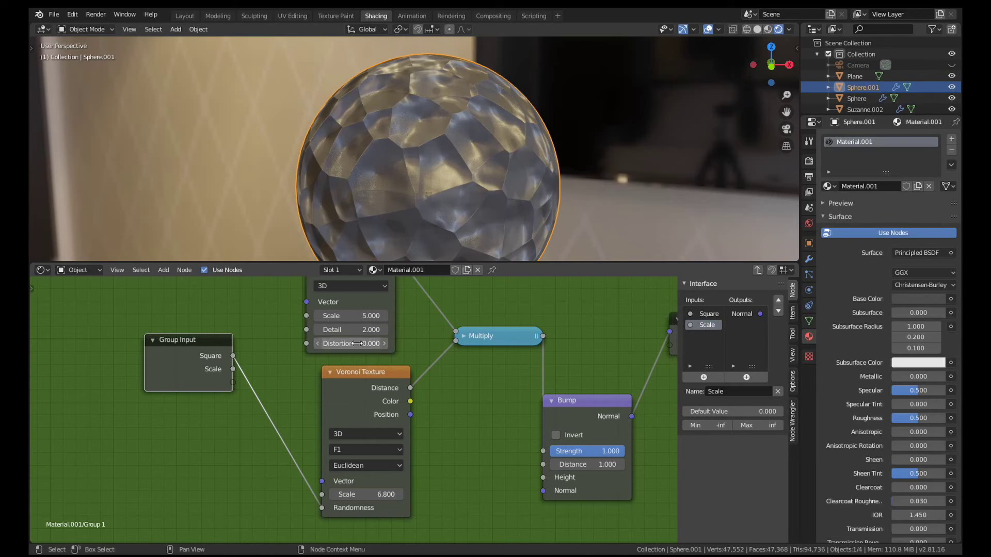
Link Scale to both the Noise and Voronoi texture Scale sockets.
click(235, 374)
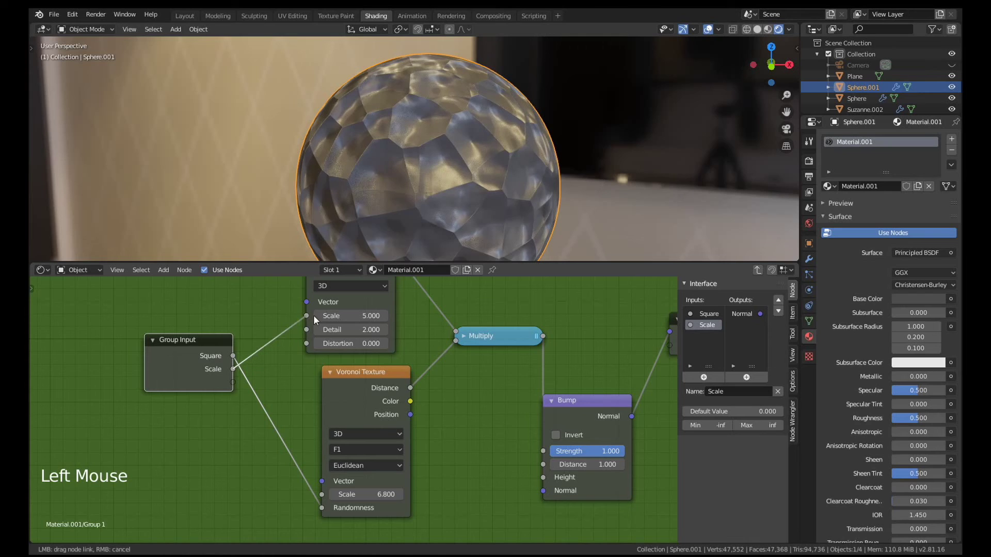
click(236, 373)
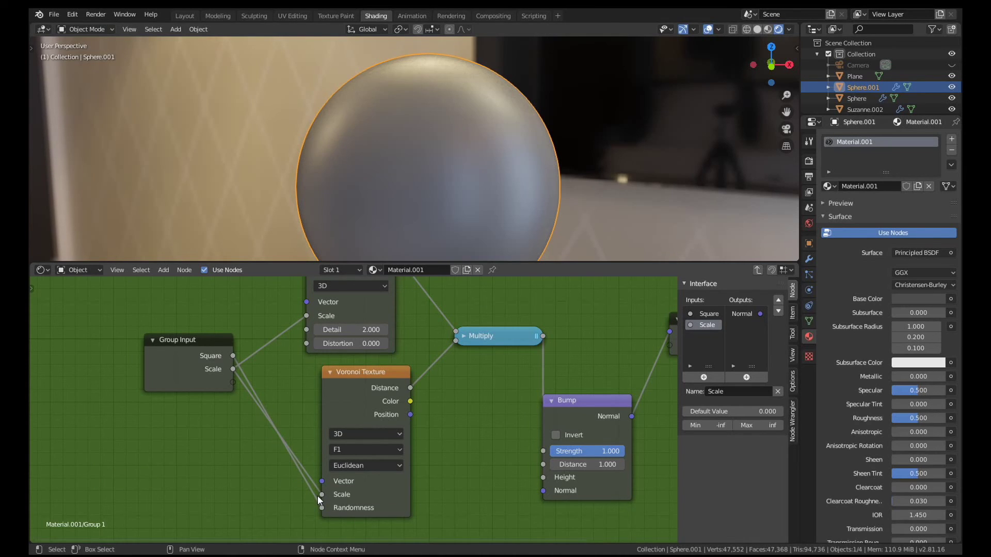
click(220, 379)
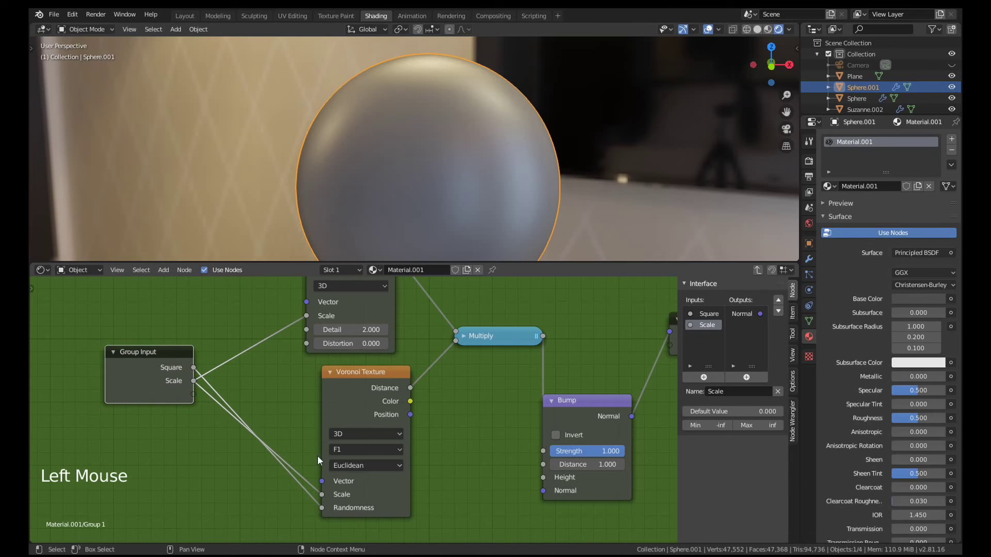
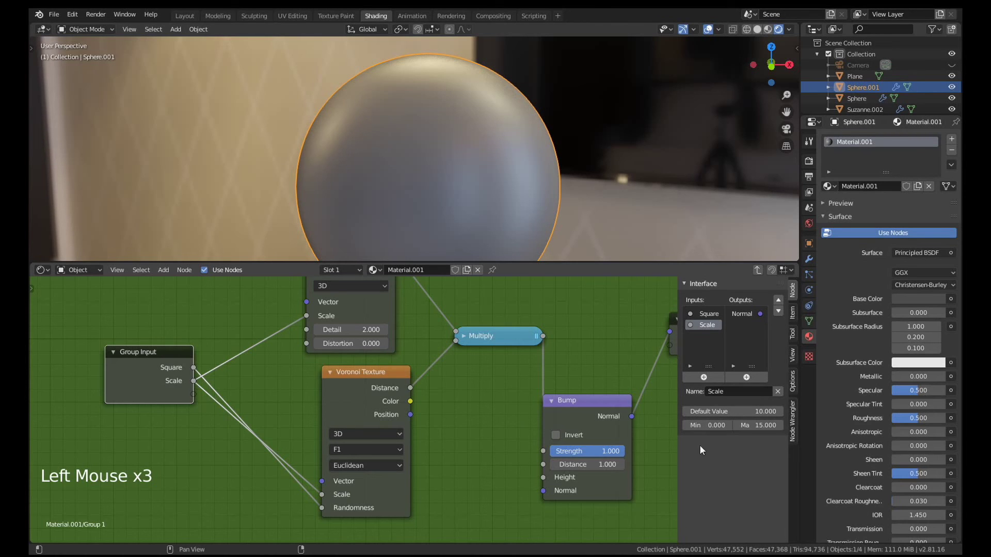
Leave the group to adjust Scale on the Group 1 node.
key(Tab)
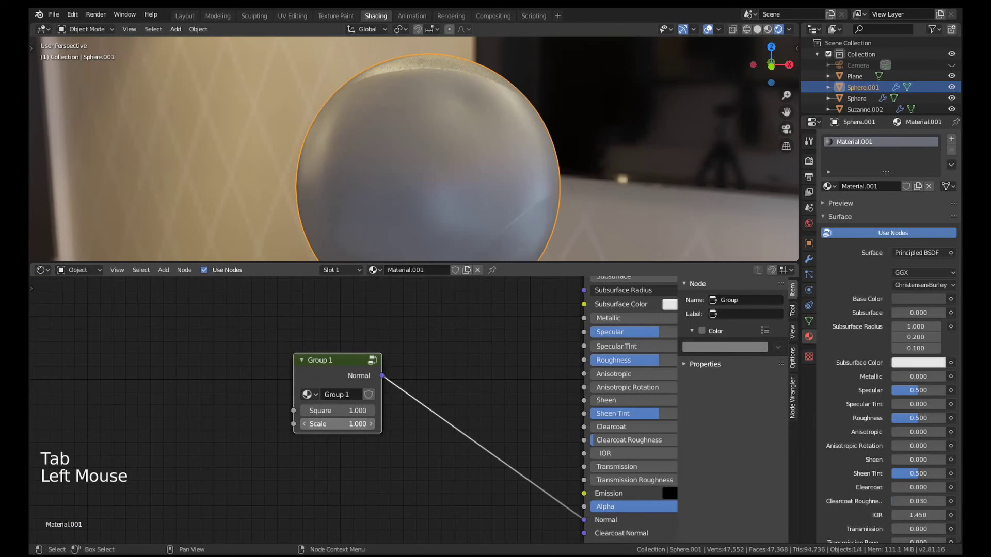
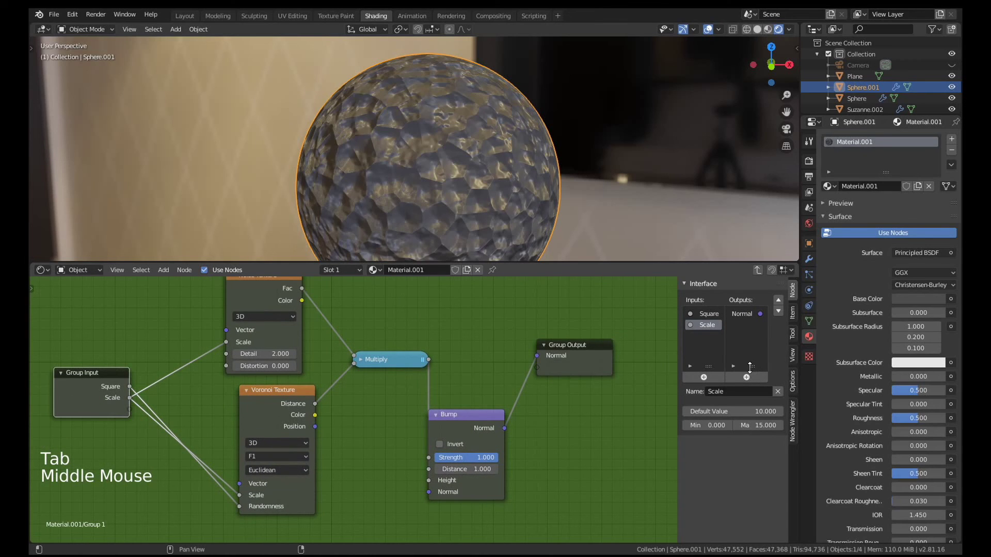
Add a group output fed by the Multiply node and rename it Multiply.
click(754, 379)
middle_click(550, 399)
click(545, 357)
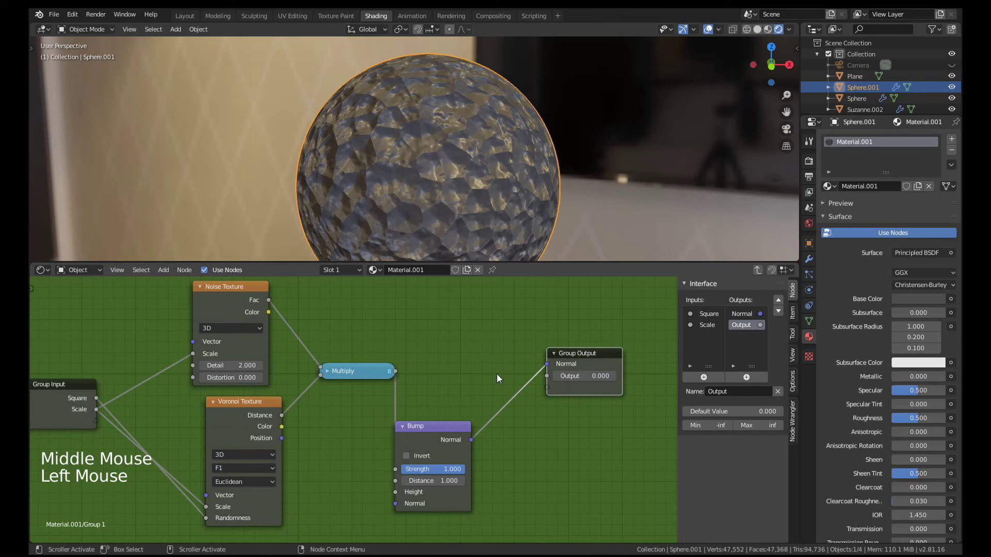
click(396, 375)
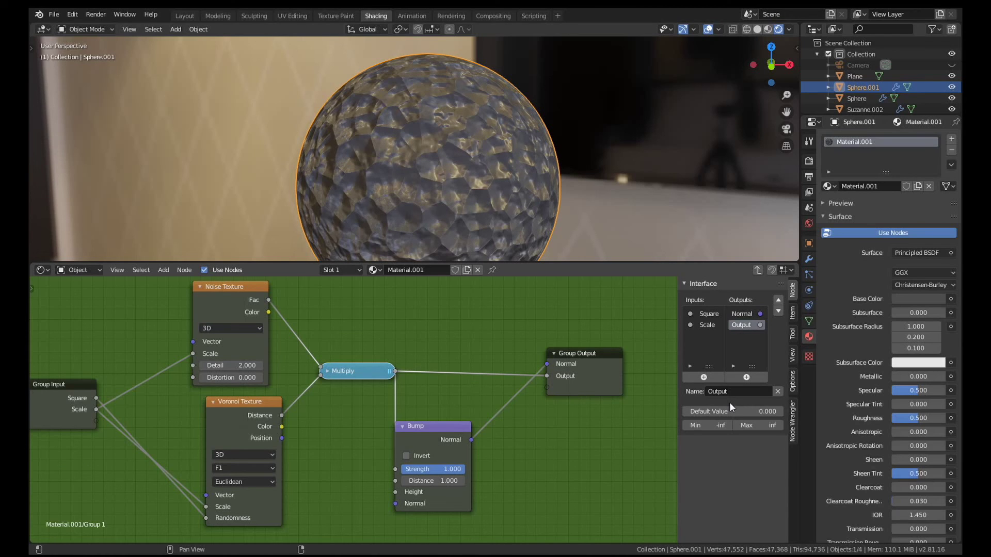
double_click(750, 326)
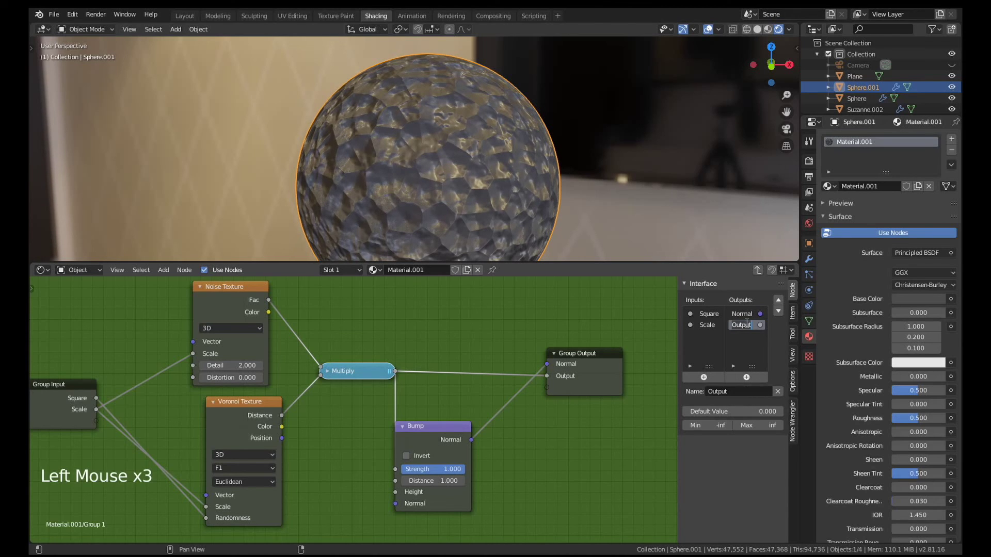
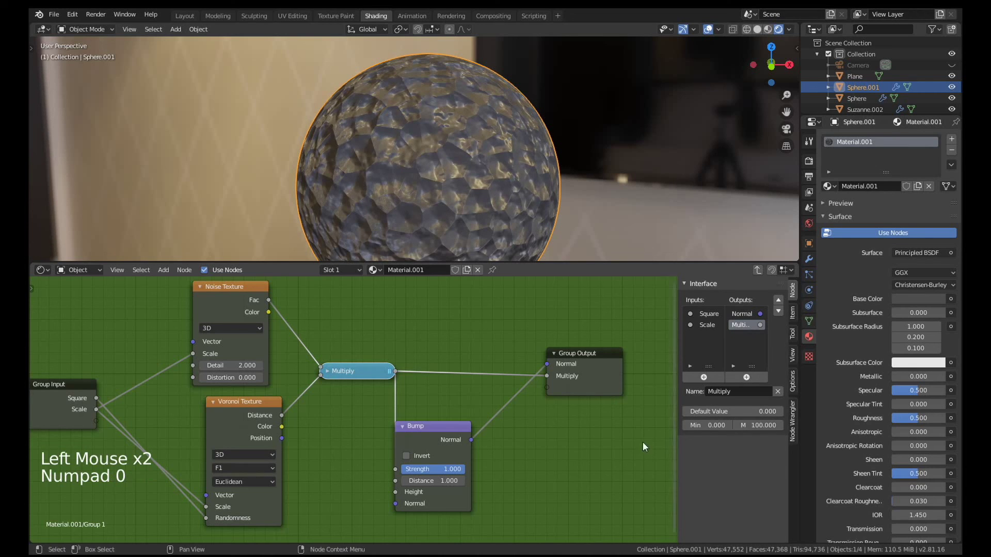
Connect the Group 1 Multiply output to the Principled BSDF Roughness.
key(Tab)
middle_click(397, 417)
click(257, 448)
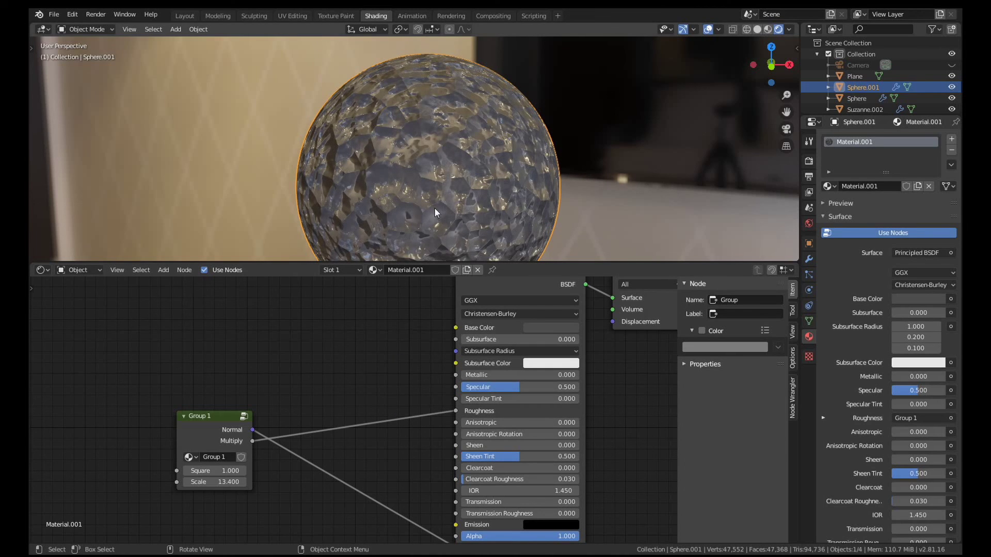
scroll(down, 3)
scroll(down, 3)
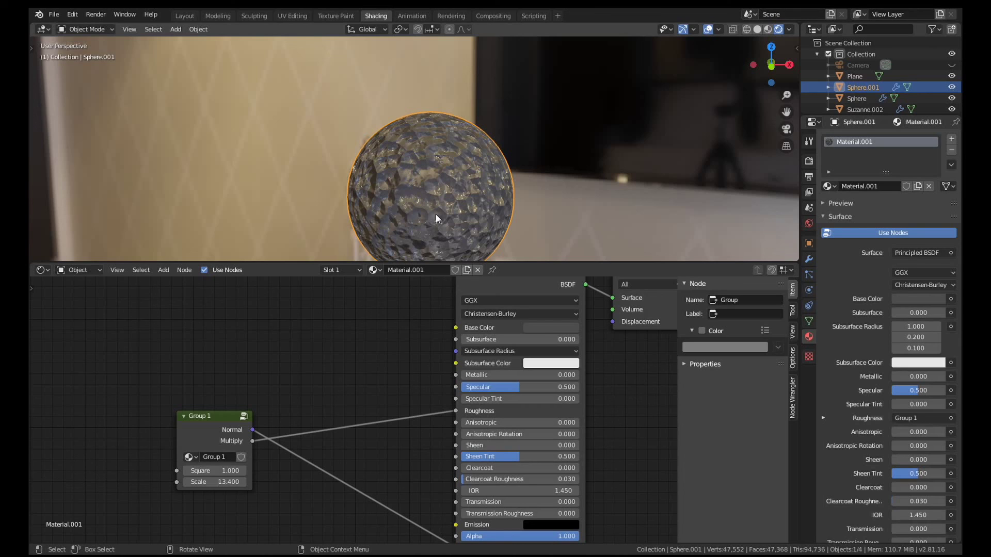